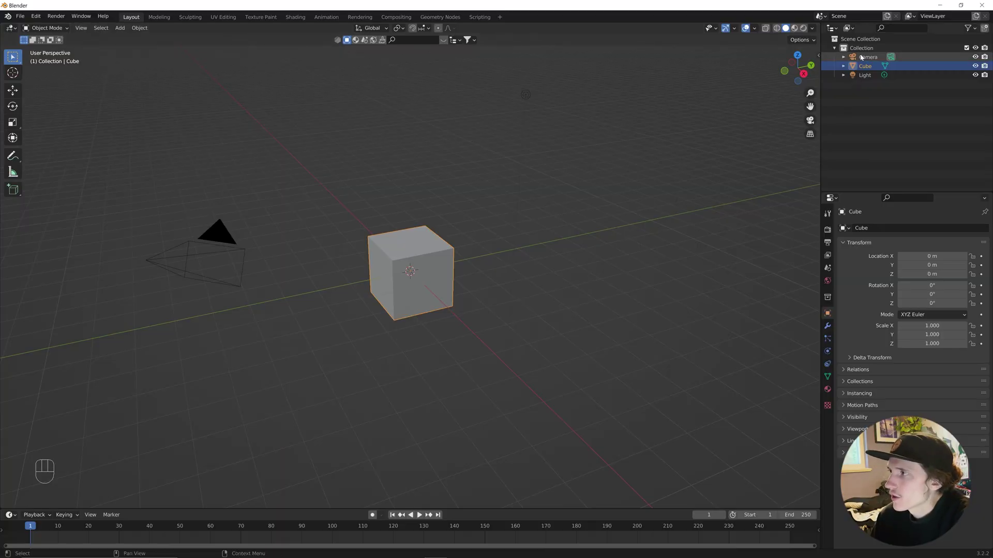
Step: Select the default camera, cube and light in the Outliner and delete them
click(863, 59)
click(866, 80)
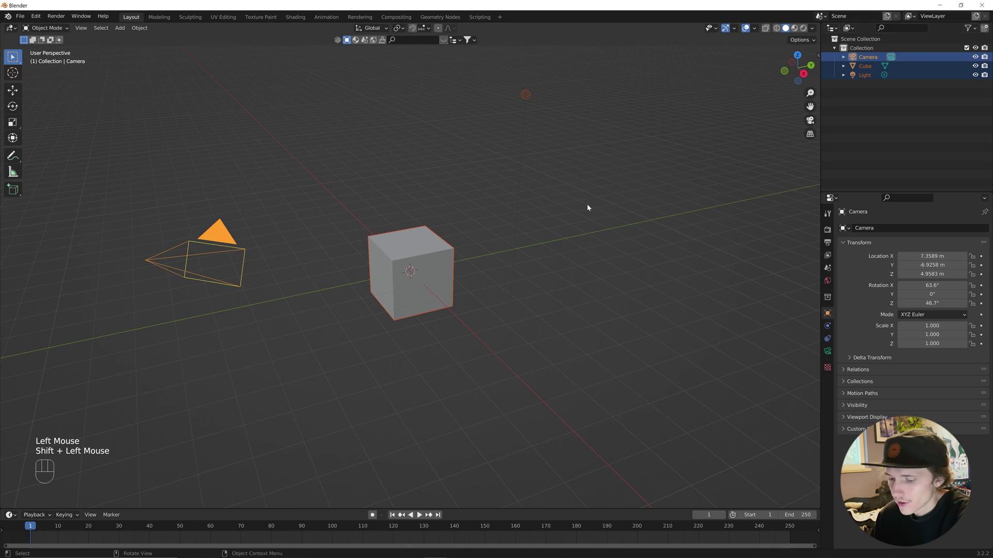
key(x)
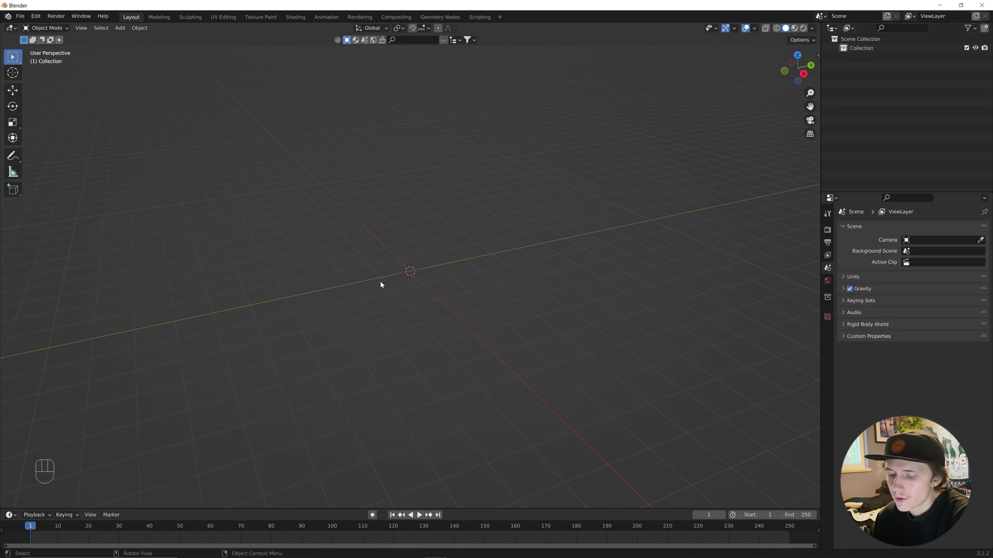
Step: View the text from the top and erase the default word 'Text' in Edit Mode
key(shift+a)
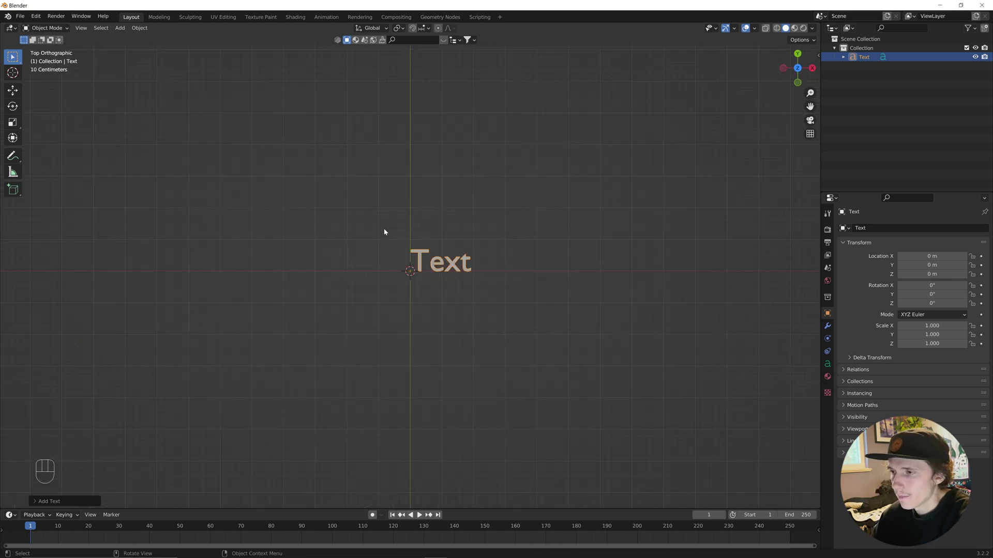
scroll(up, 3)
key(Tab)
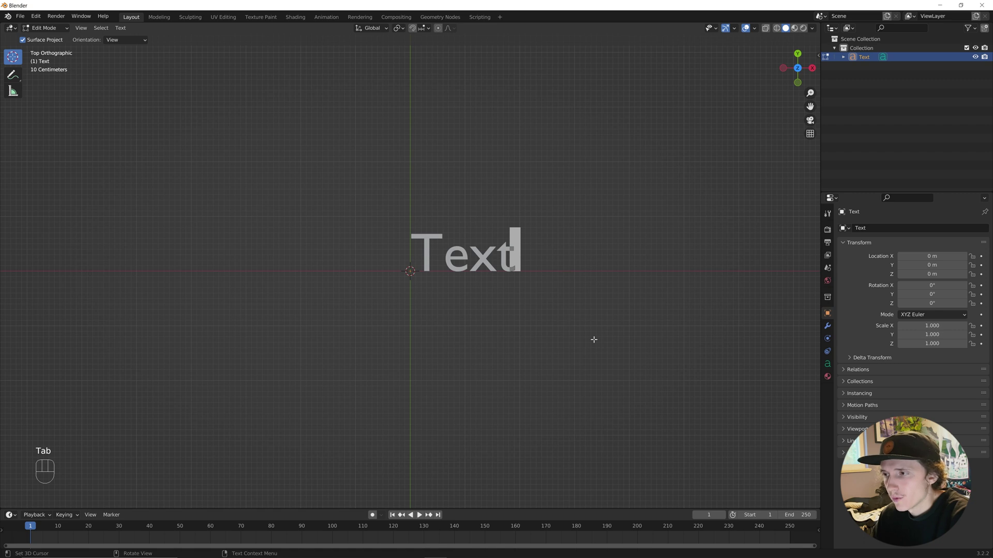
key(BackSpace)
key(BackSpace)
key(BackSpace)
key(BackSpace)
Step: Enter the wording 'MELLISAN' and return to Object Mode
key(shift+m)
key(shift+e)
key(shift+l)
key(shift+l)
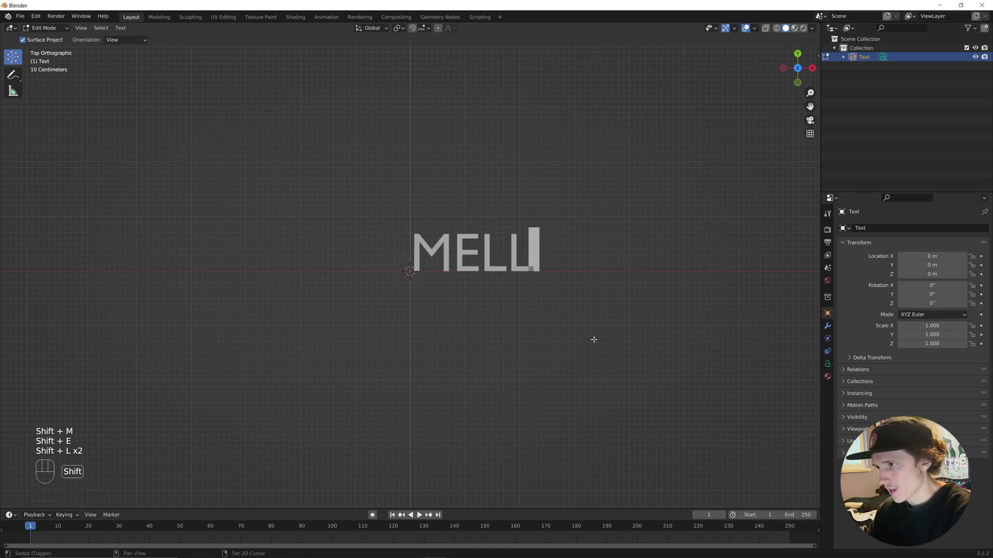
key(shift+i)
key(shift+s)
key(shift+a)
key(shift+n)
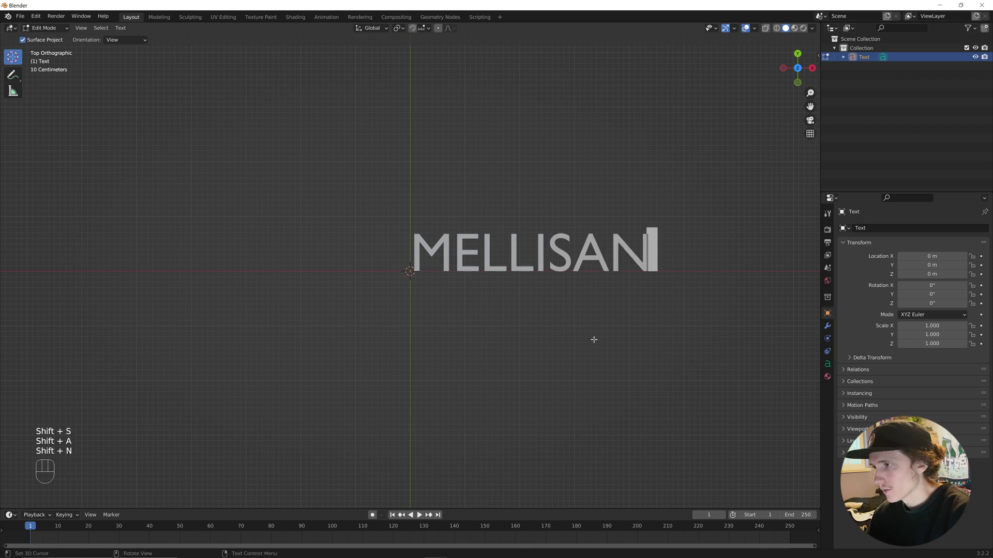
key(Tab)
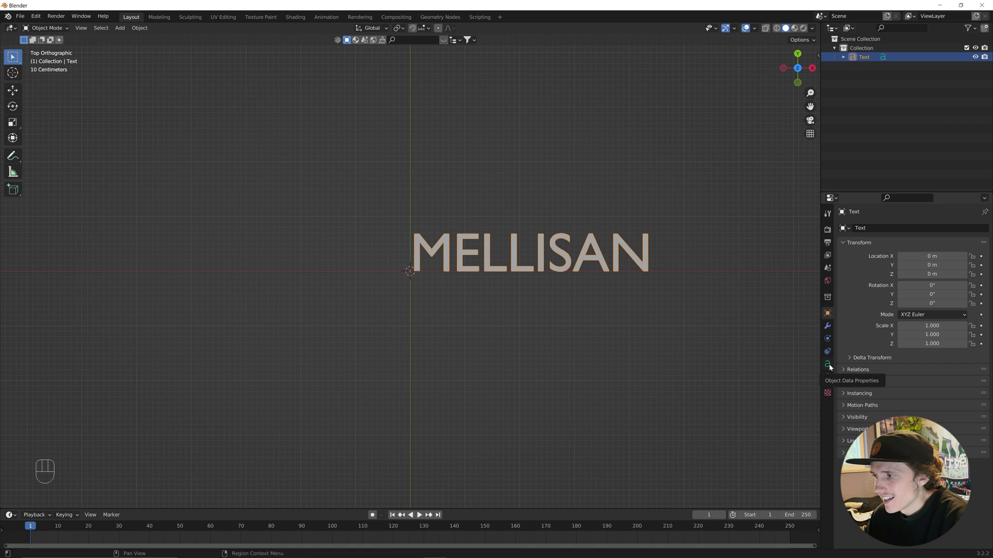
Step: Load Helvetica Neue LT Std 83 Heavy Extended.otf as the text's Regular font
click(831, 368)
drag(654, 349, 646, 302)
click(846, 334)
click(972, 349)
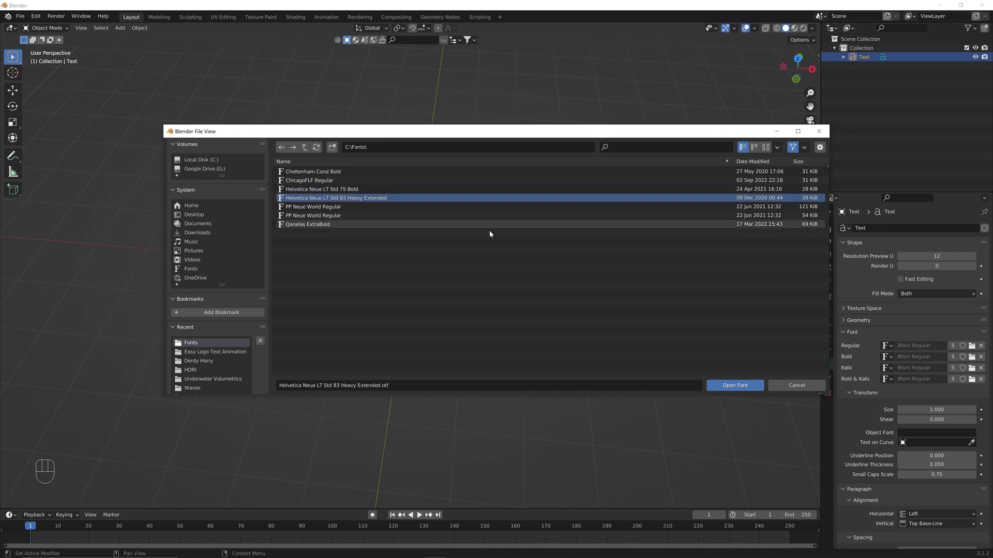
middle_click(724, 343)
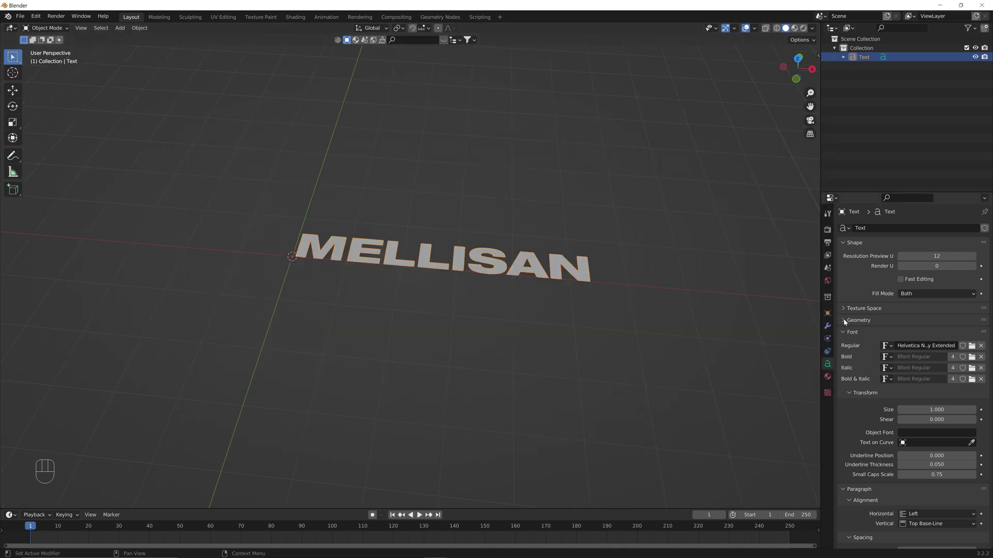
Step: Give the lettering 0.12 m extrude and 0.01 m bevel depth, then convert it to a mesh
click(846, 323)
drag(662, 328, 653, 310)
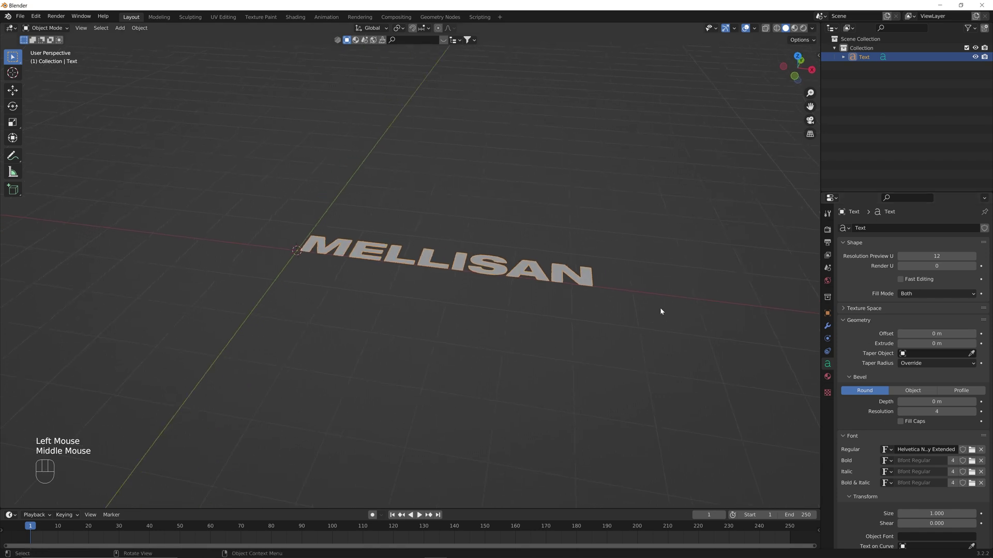
middle_click(684, 337)
middle_click(679, 328)
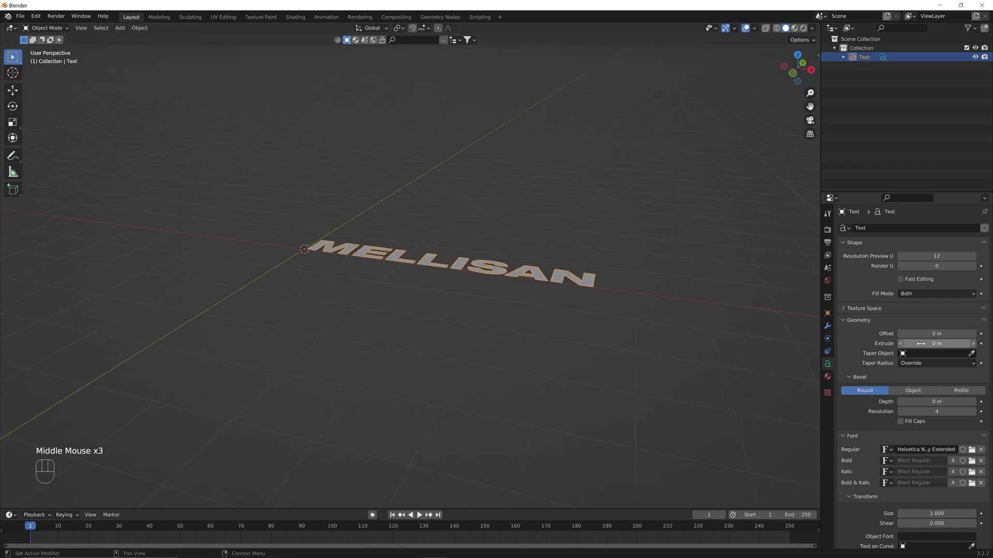
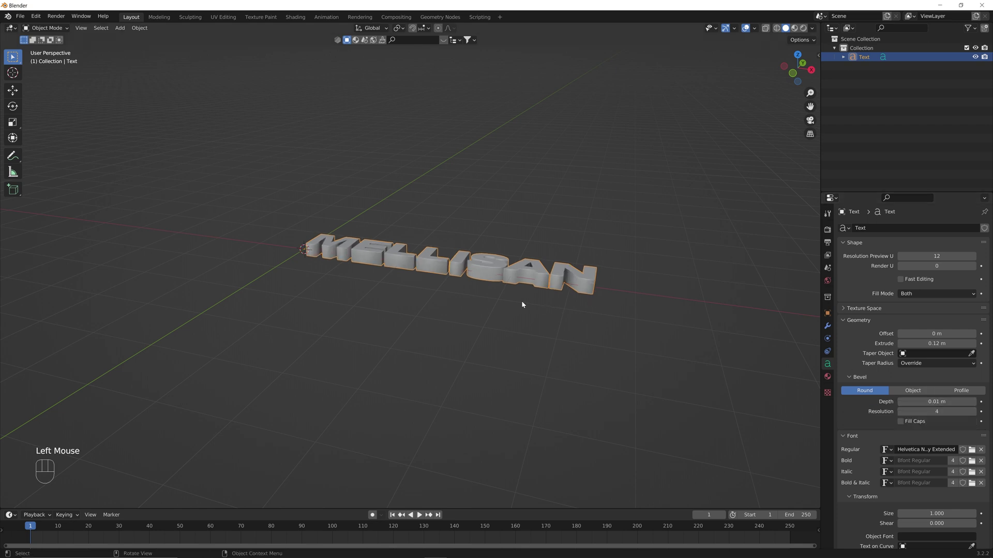
drag(467, 294, 490, 339)
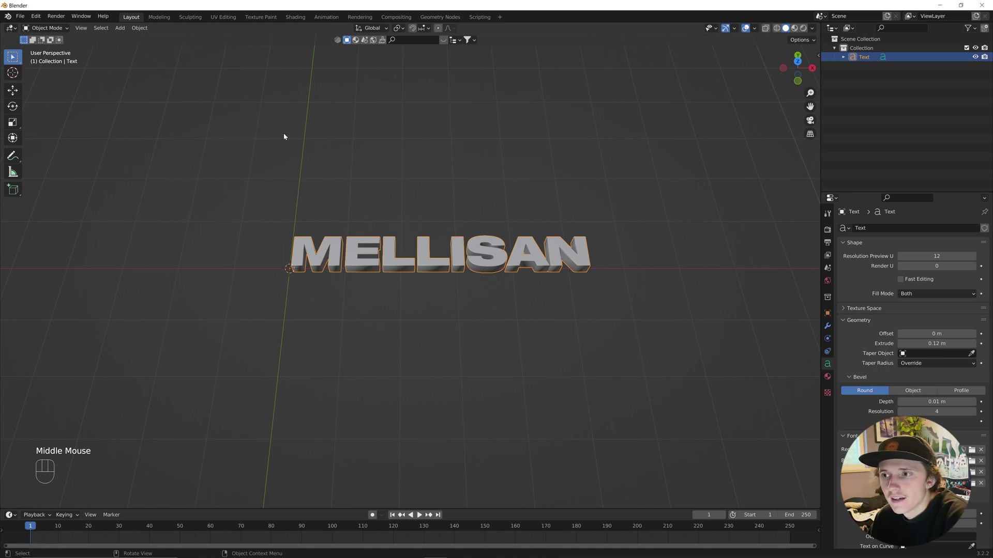
drag(141, 33, 243, 287)
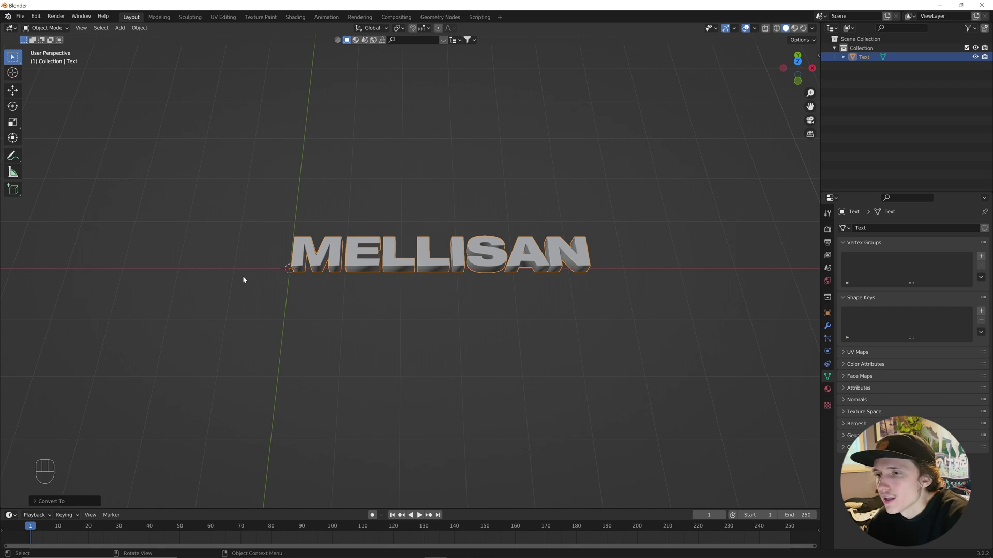
Step: Set the mesh origin to its geometry and zero its location to 0,0,0 from top view
scroll(down, 3)
middle_click(306, 275)
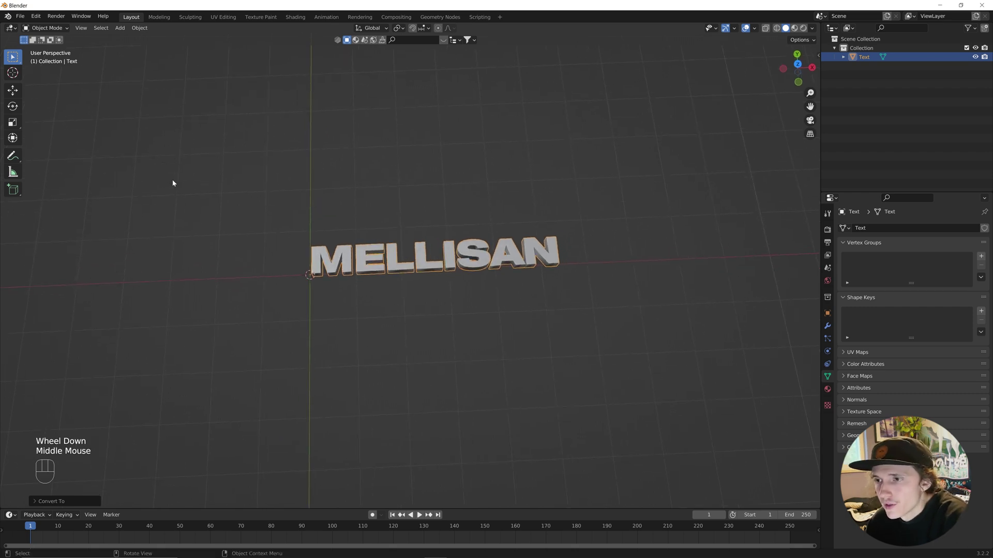
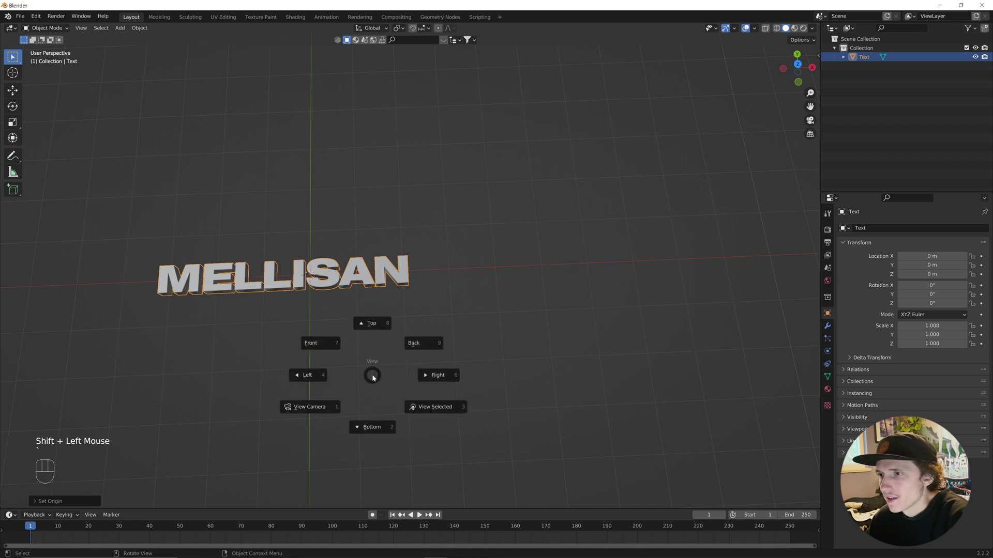
drag(324, 320, 431, 317)
click(10, 94)
click(469, 273)
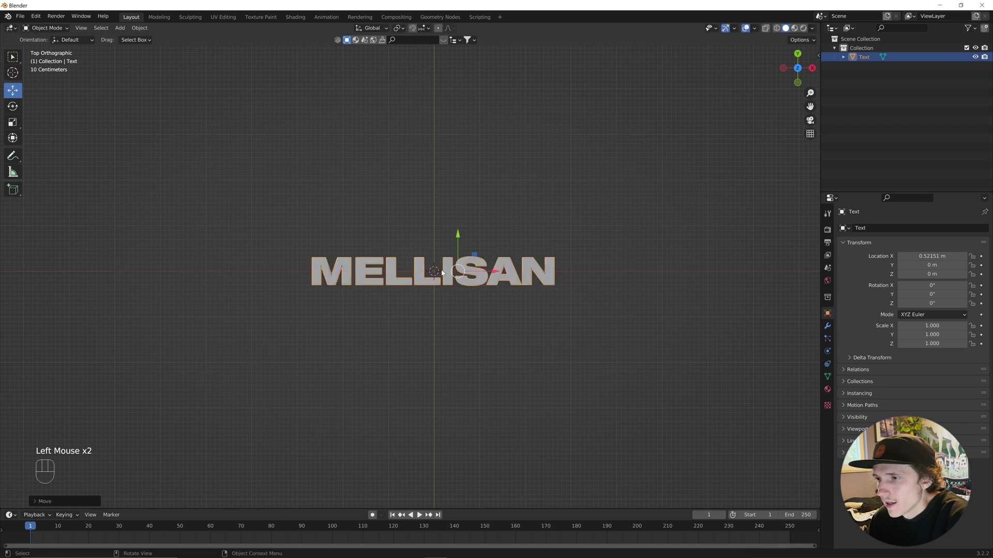
drag(444, 262, 506, 282)
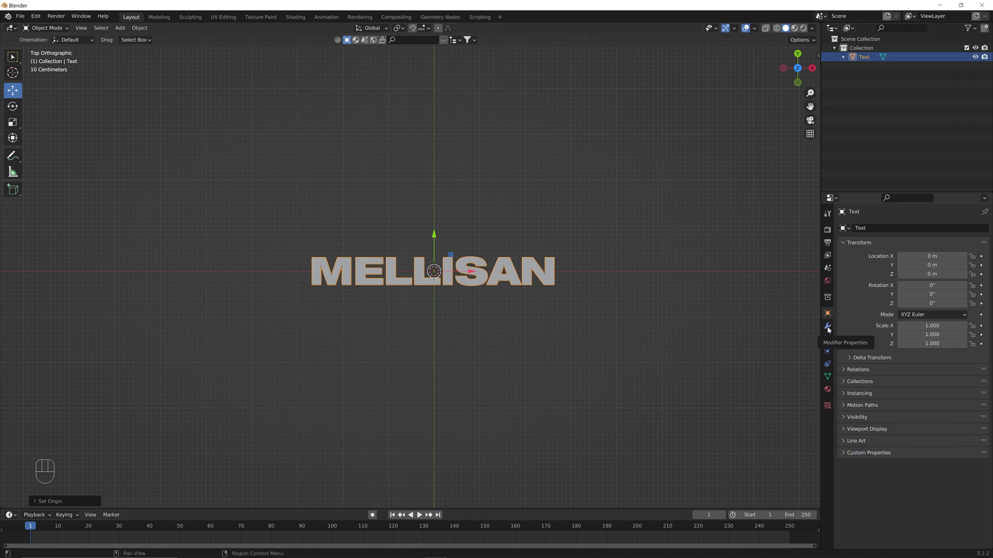
Step: Add an Array modifier with Count 6 and Relative X offset 1.05 to repeat the word sideways
drag(830, 330, 828, 253)
scroll(down, 3)
drag(706, 295, 691, 298)
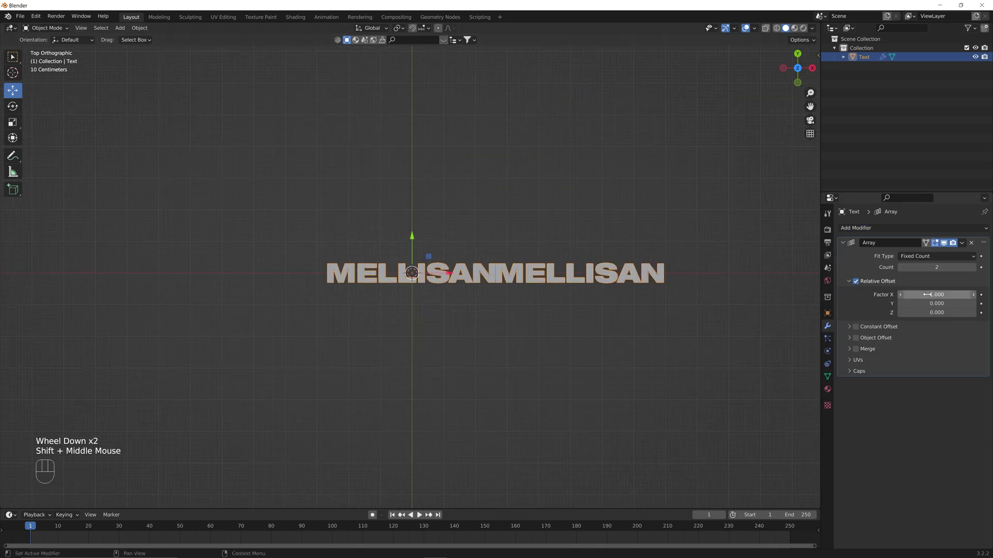
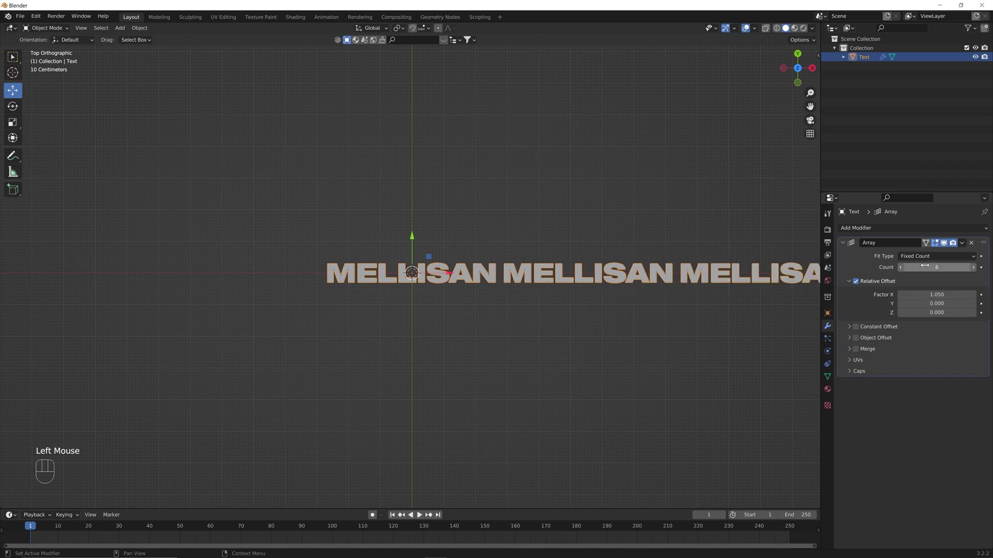
scroll(down, 3)
drag(648, 282, 525, 285)
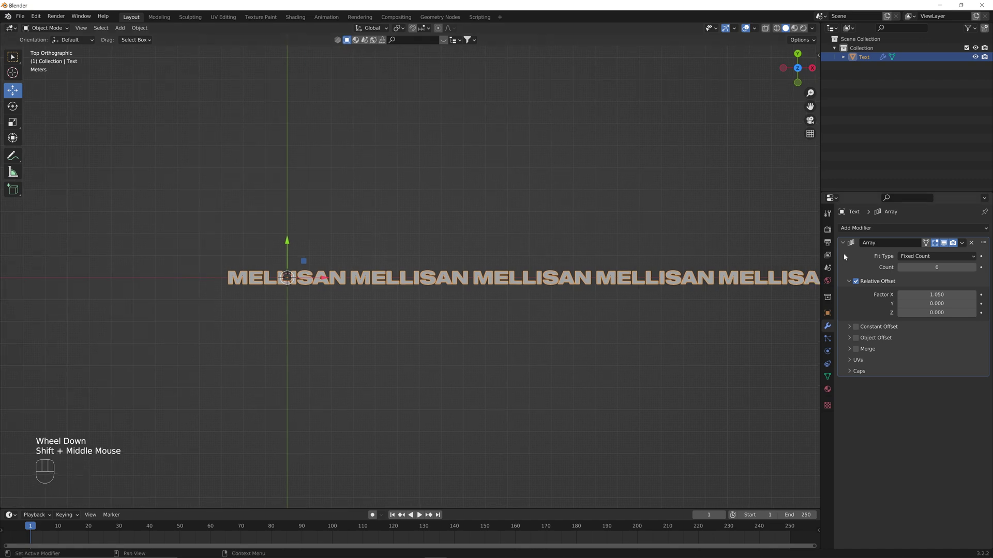
Step: Add a second Array with Count 10 and Y offset 1.4, then apply both modifiers
drag(864, 231, 823, 254)
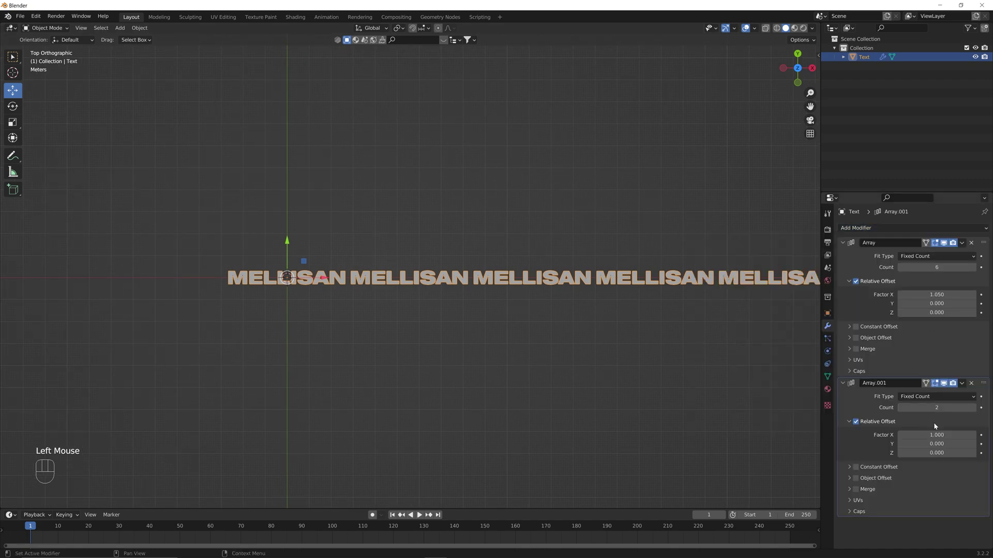
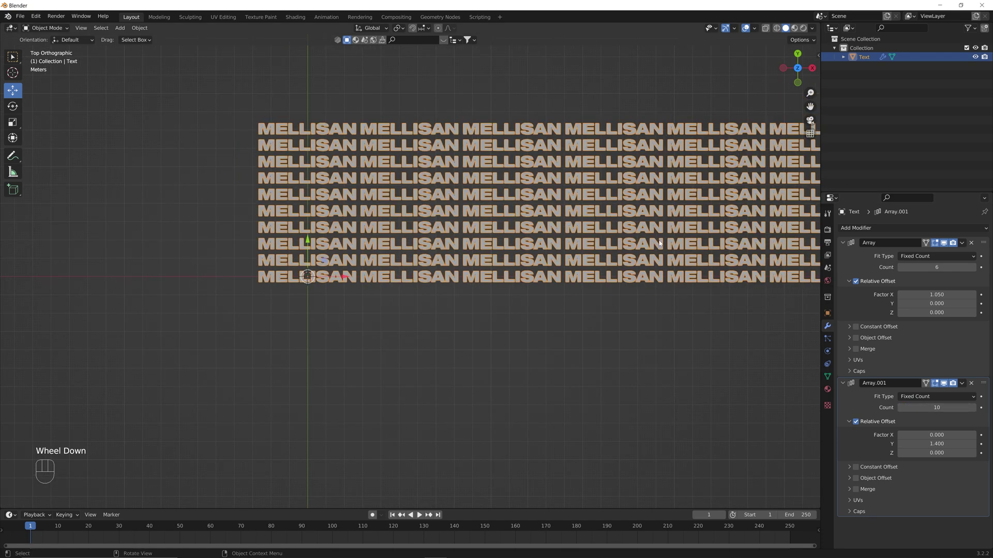
scroll(down, 3)
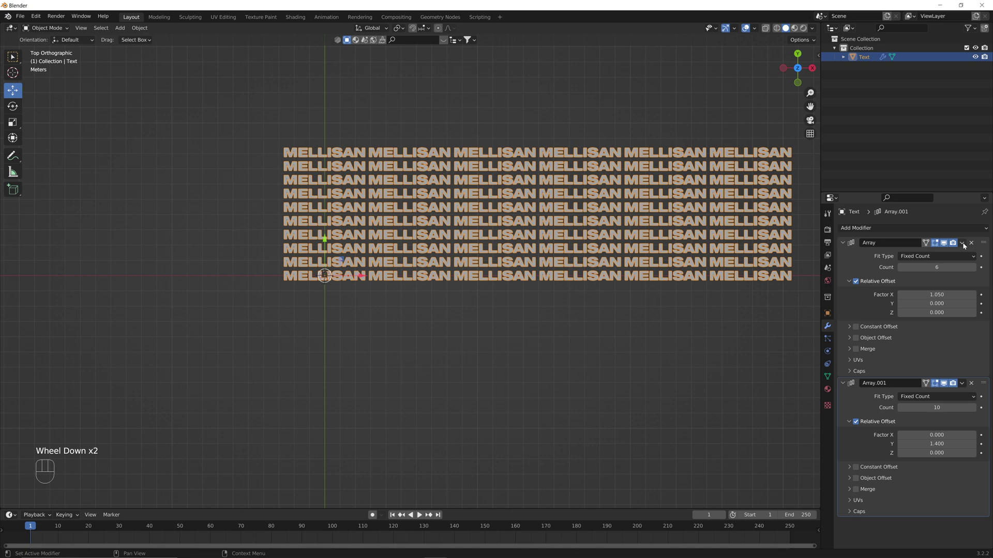
drag(964, 245, 944, 255)
drag(962, 246, 948, 256)
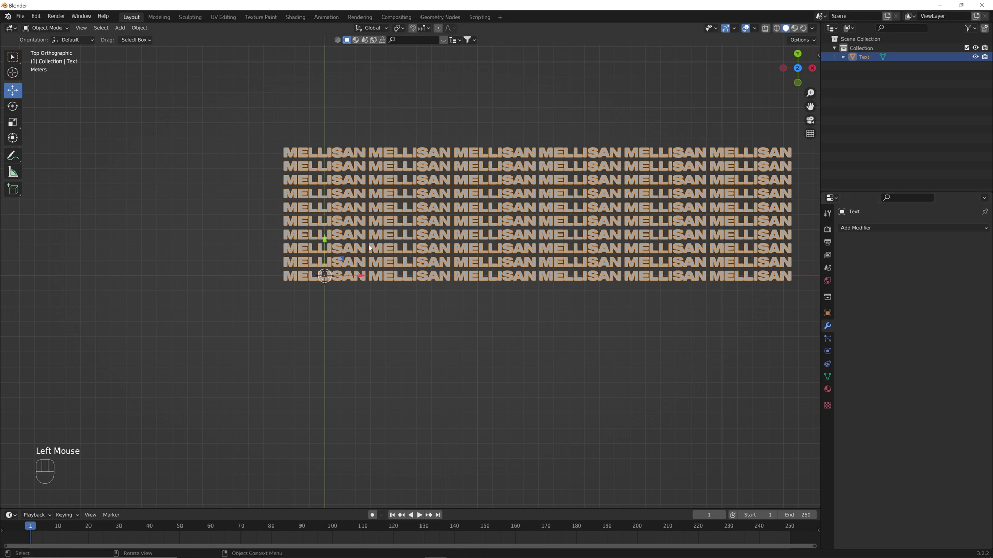
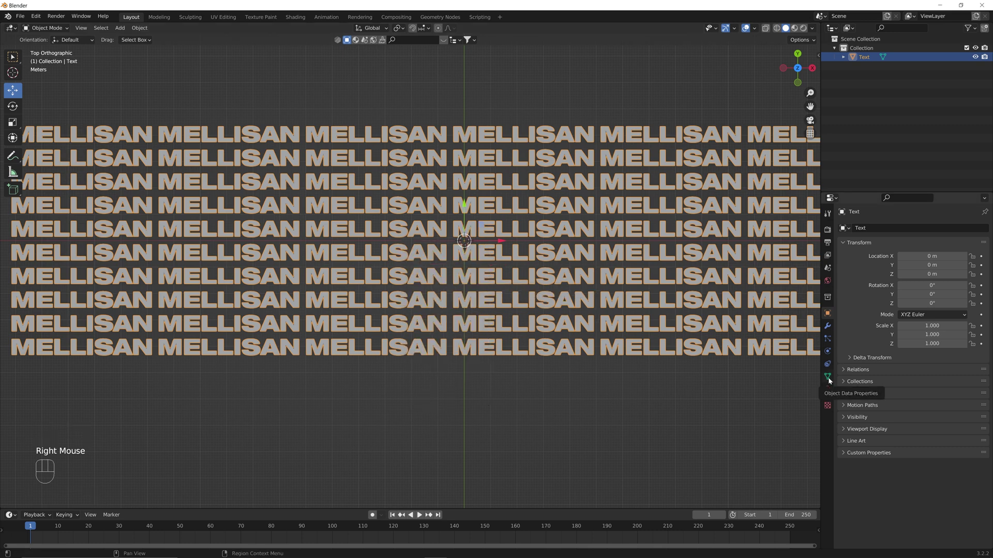
Step: Show the grid's mesh data properties and orbit to view the lettering in perspective
click(829, 380)
drag(846, 399, 537, 421)
drag(536, 422, 529, 367)
scroll(down, 3)
drag(535, 370, 538, 415)
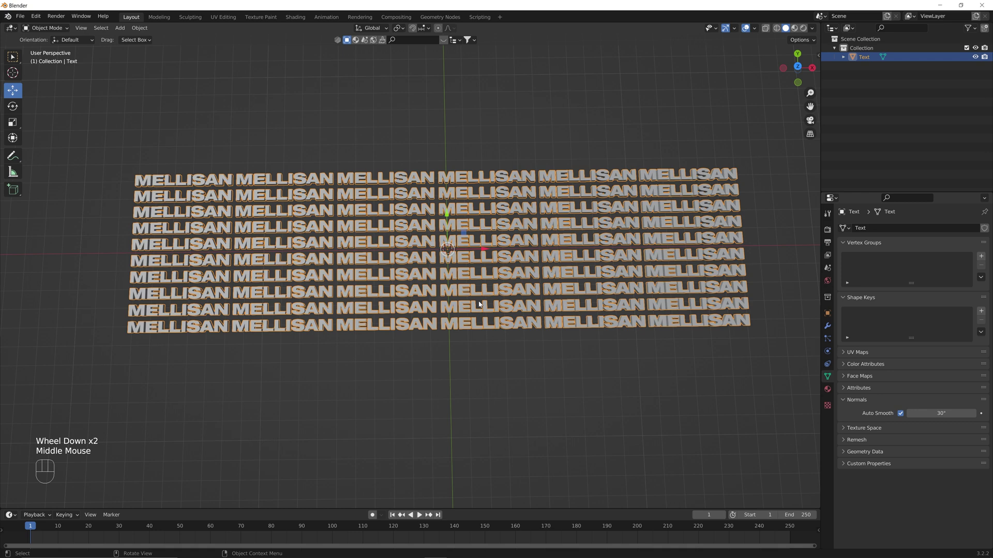
middle_click(462, 261)
Step: Add a plane scaled 20 by 5 under the grid and subdivide it densely in Edit Mode
key(shift+a)
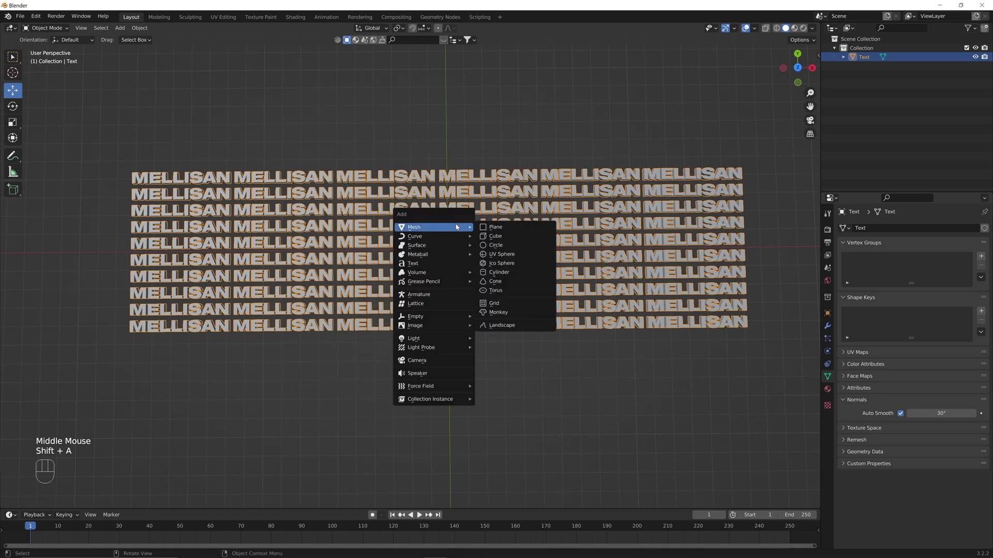
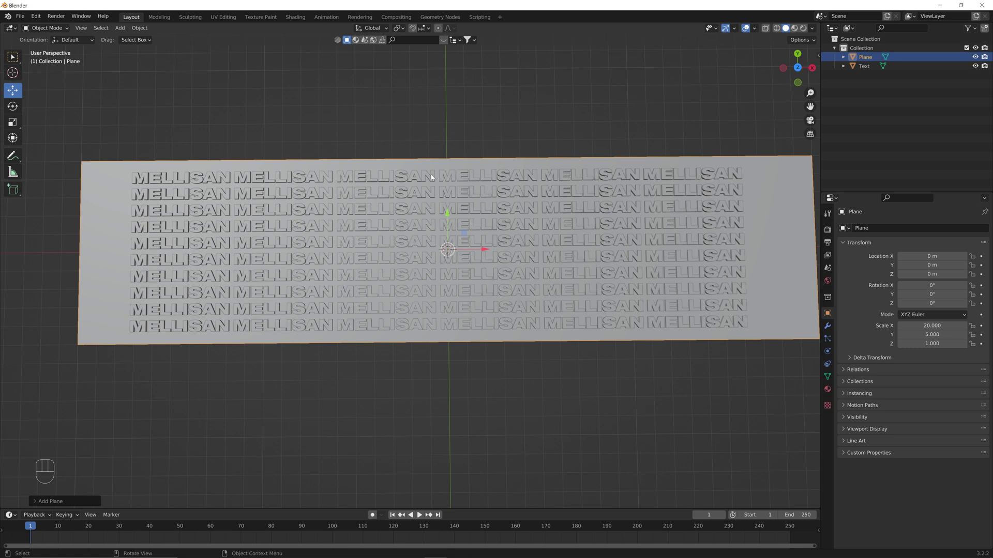
key(Tab)
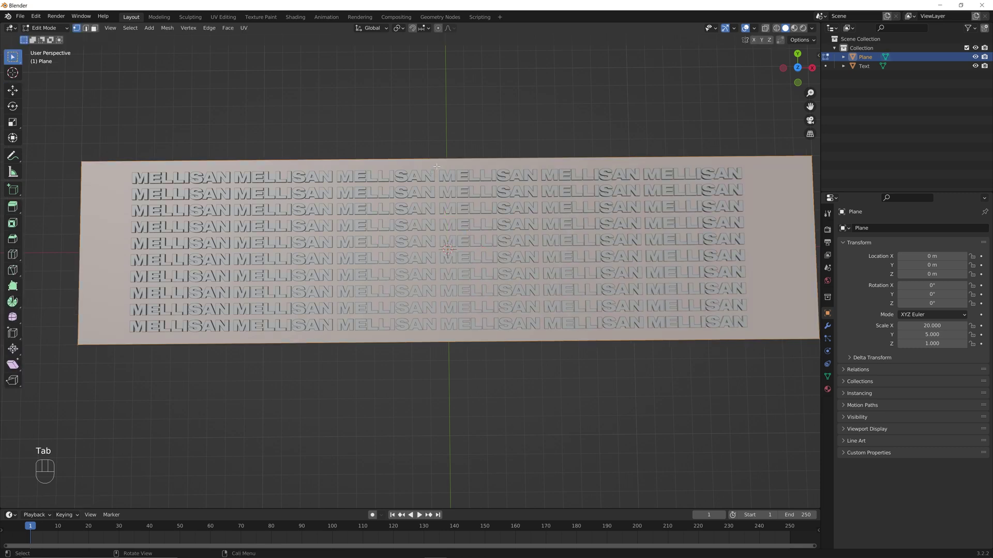
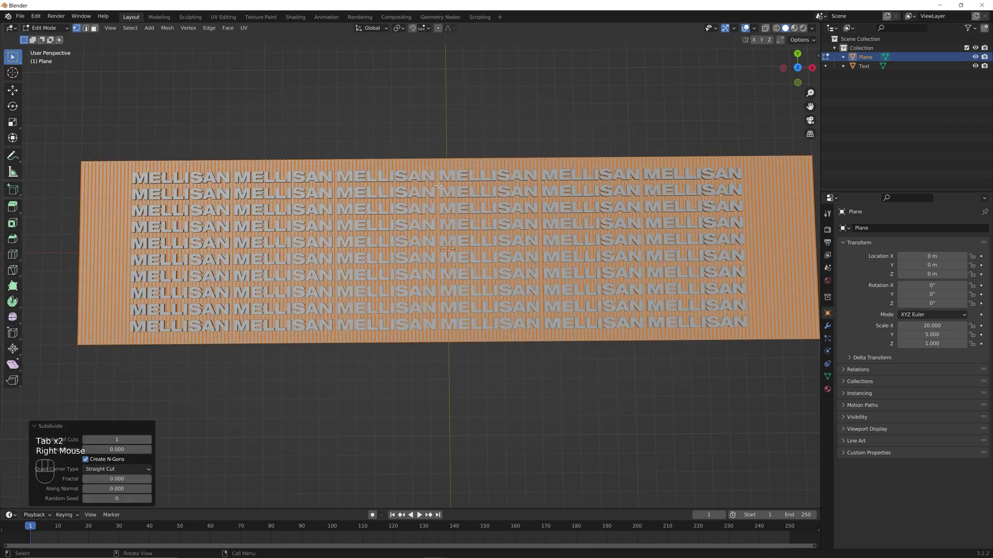
key(Tab)
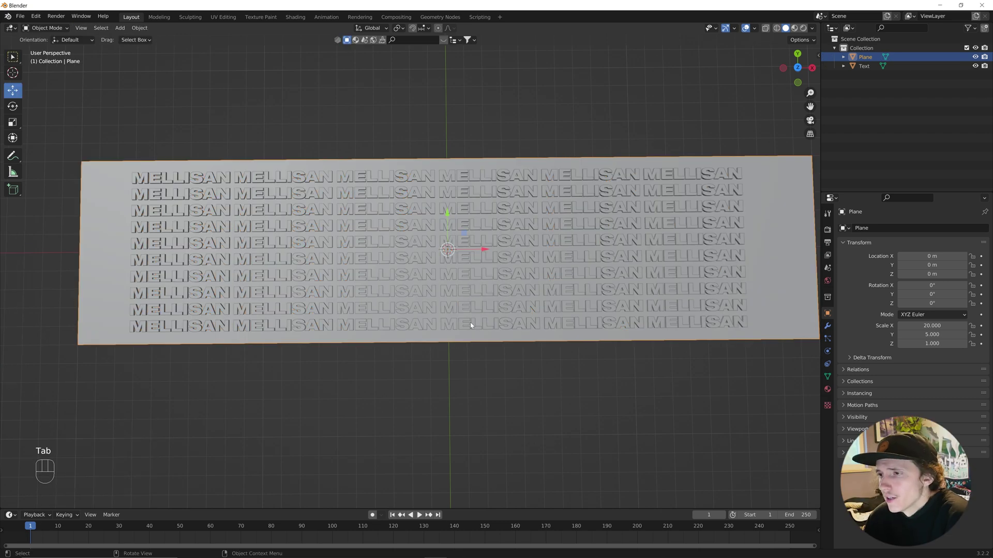
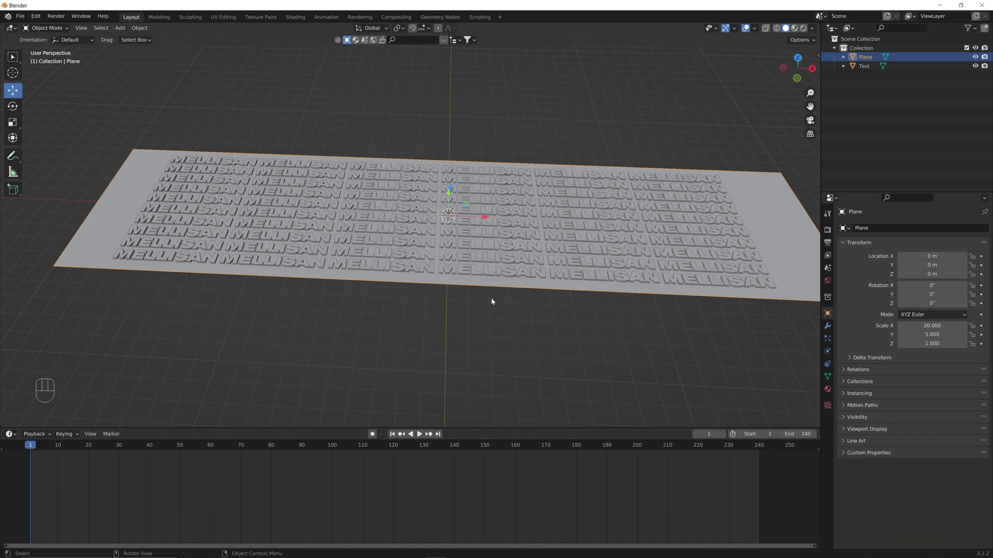
Step: Set the animation end frame to 240 and show the plane's modifier settings
drag(497, 293, 501, 304)
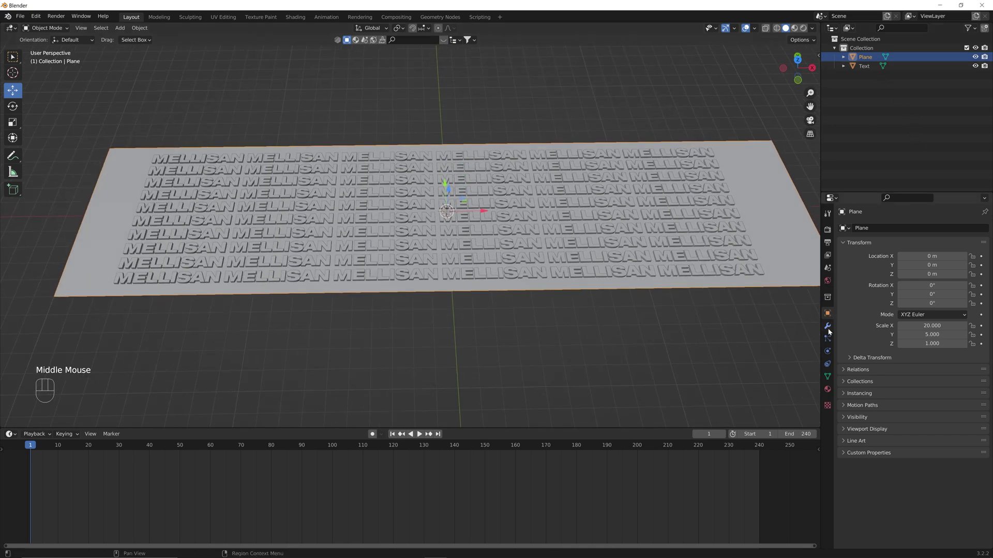
click(830, 330)
Step: Add a Wave modifier to the plane and play the animation to preview it
drag(872, 233, 875, 401)
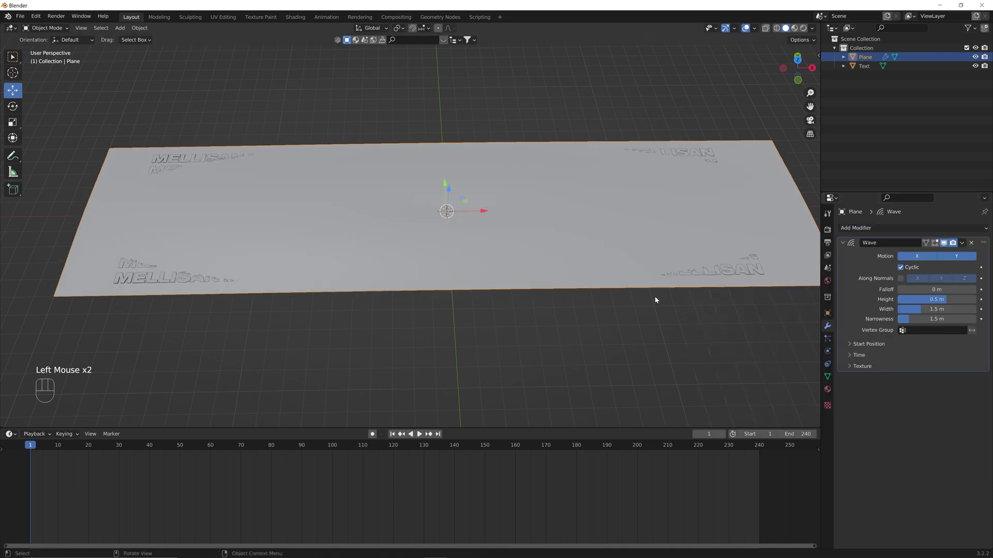
middle_click(545, 291)
key(space)
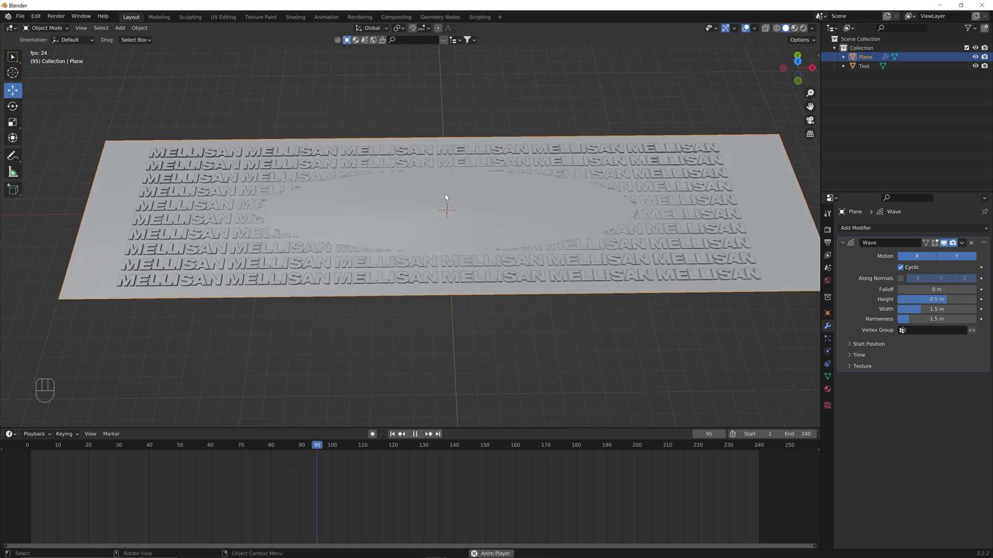
key(space)
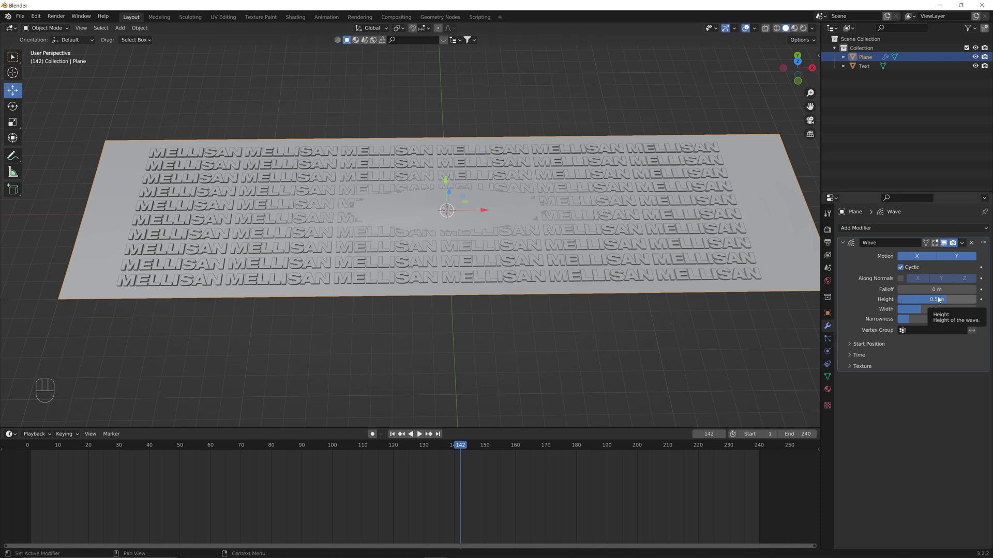
Step: Lower the wave height to 0.3 m and speed to 0.05, then replay to check the slower ripple
drag(939, 301, 940, 302)
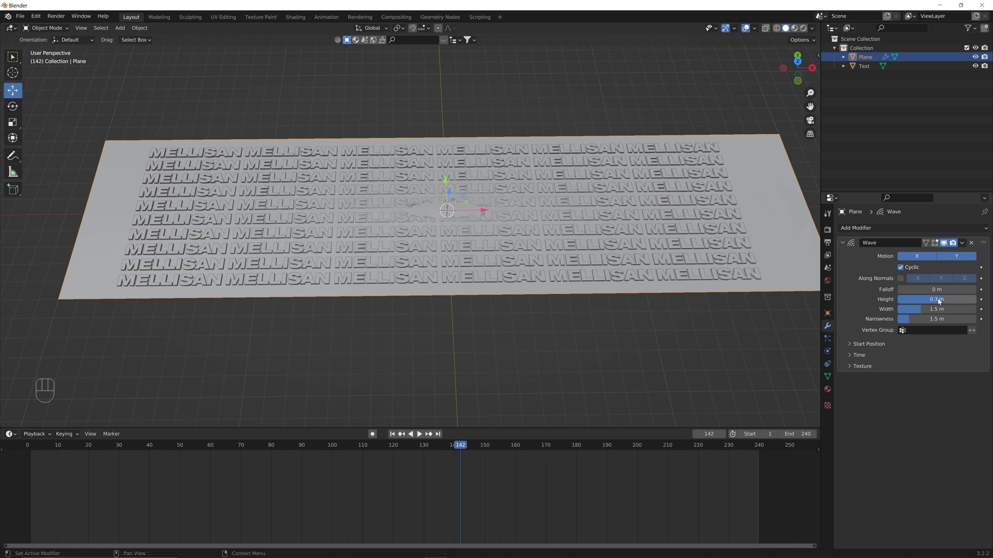
click(853, 356)
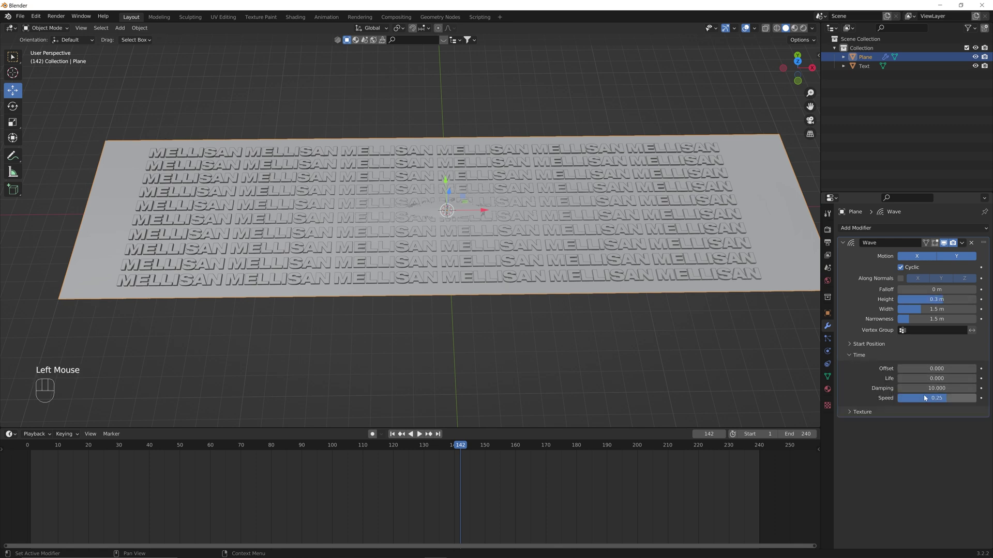
drag(926, 400, 925, 399)
click(31, 450)
key(space)
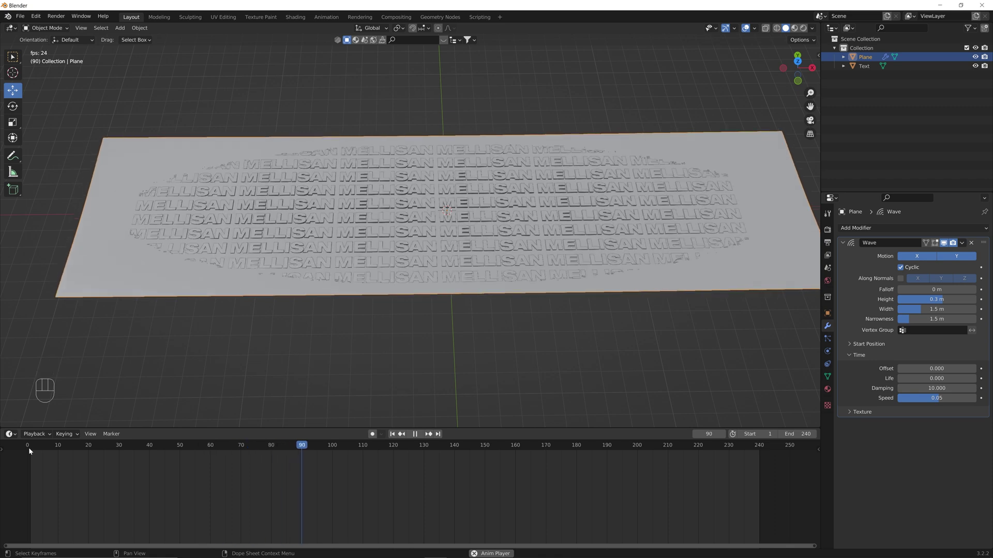
scroll(up, 3)
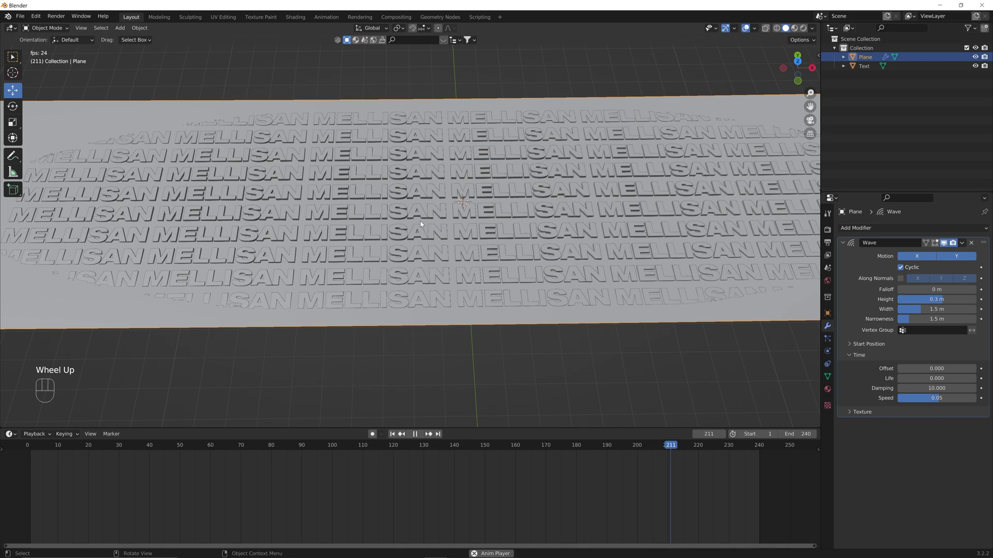
key(space)
Step: Add a Wave modifier to the text grid and lower its height to 0.1 m
click(419, 193)
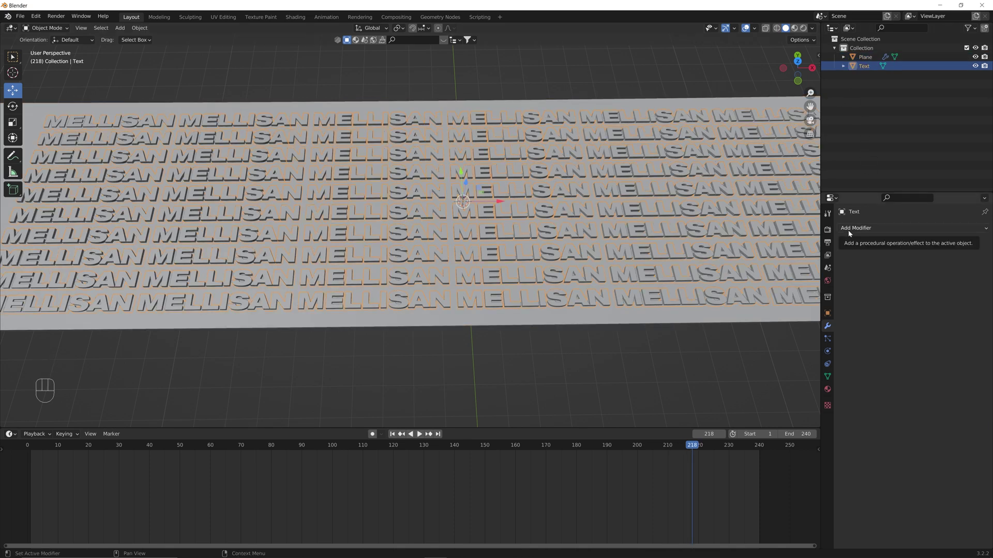
drag(850, 235, 874, 405)
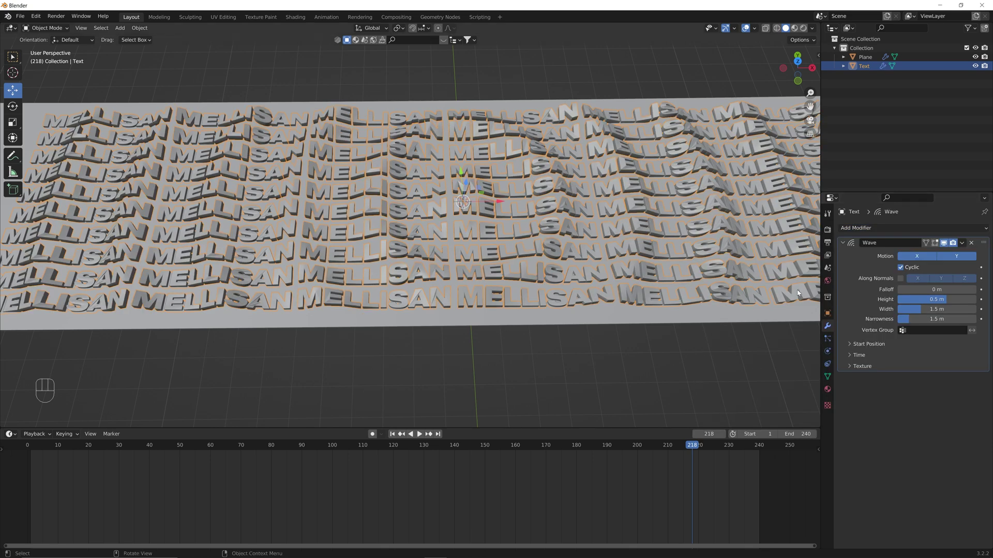
drag(943, 305, 943, 305)
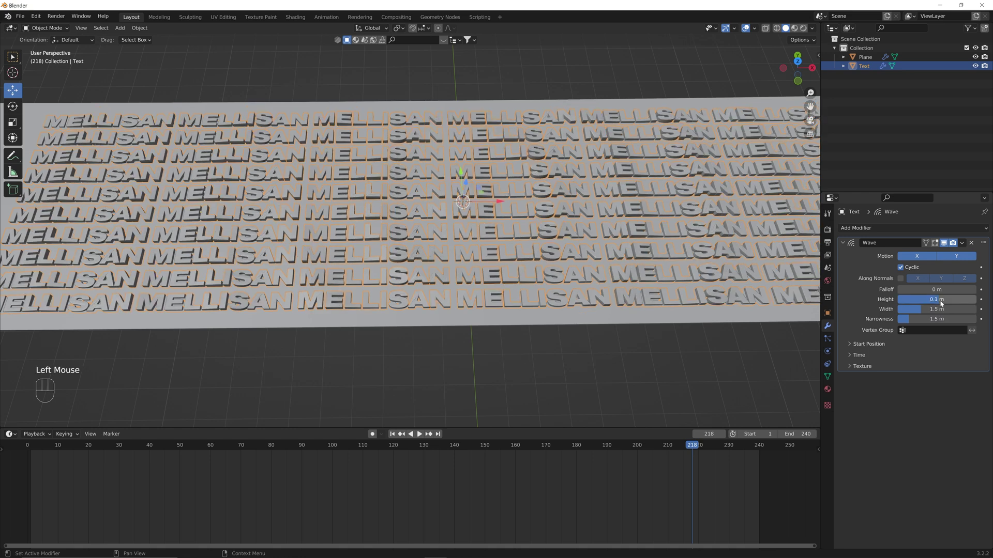
Step: Slow the text wave's Time Speed to 0.05 to match the plane
click(849, 359)
drag(942, 403, 901, 432)
click(902, 433)
drag(935, 397, 936, 399)
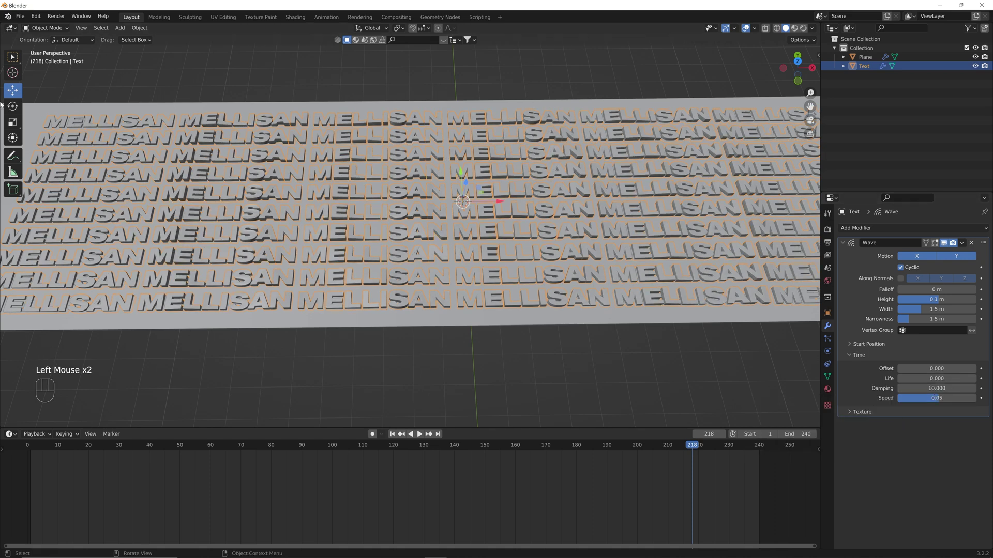
Step: Preview both waves in playback, then stop and re-frame the view
key(space)
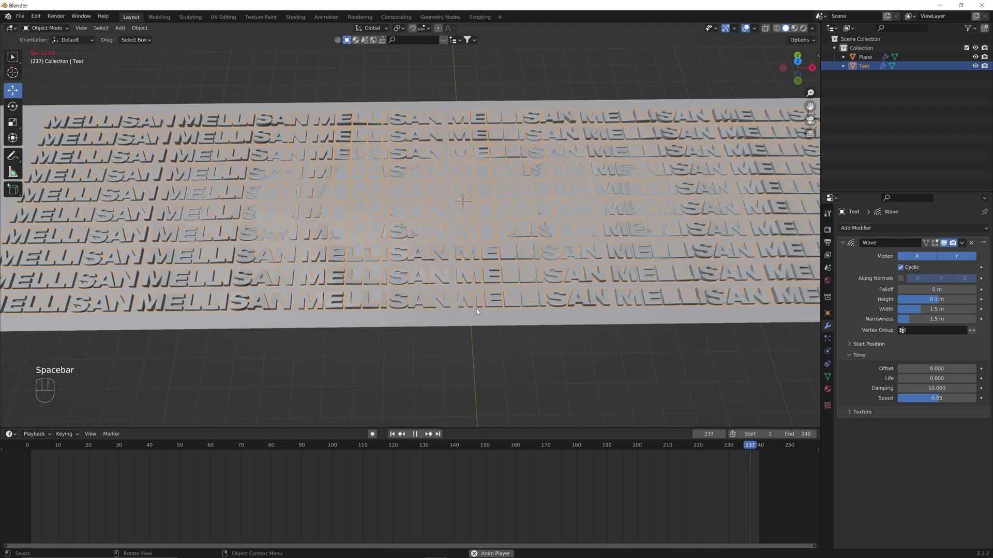
scroll(up, 3)
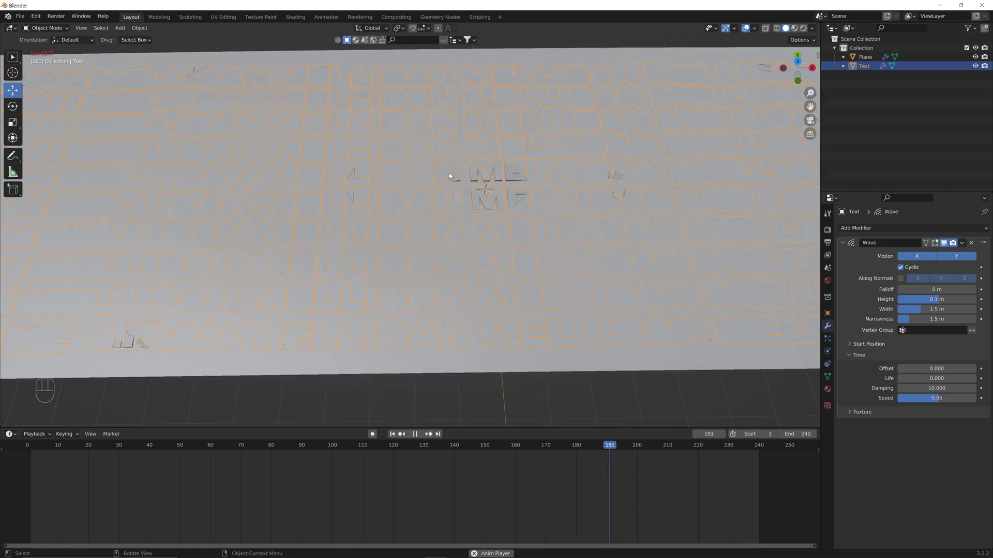
key(space)
scroll(down, 3)
scroll(down, 3)
middle_click(480, 298)
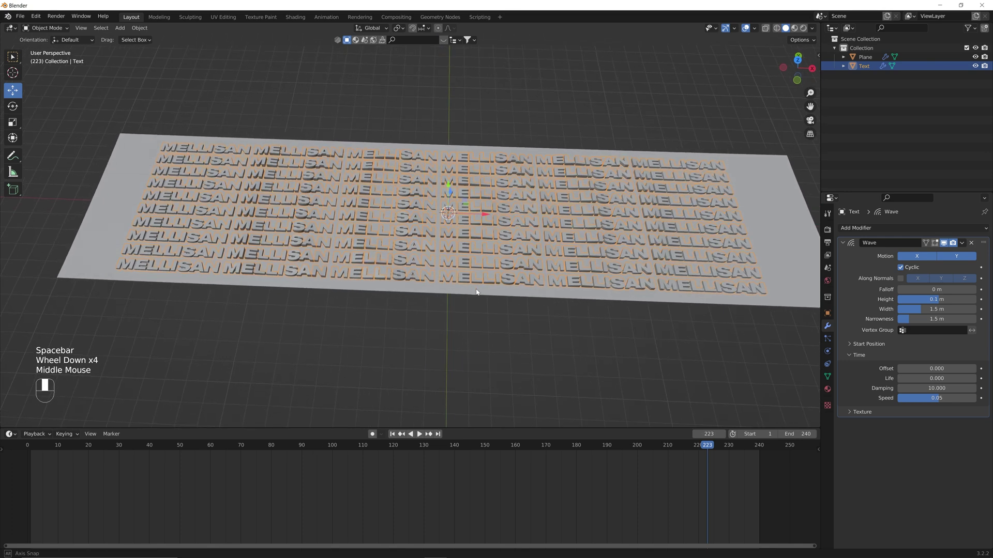
Step: Add an Empty at the origin and parent the plane and text to it (Ctrl+P)
key(shift+a)
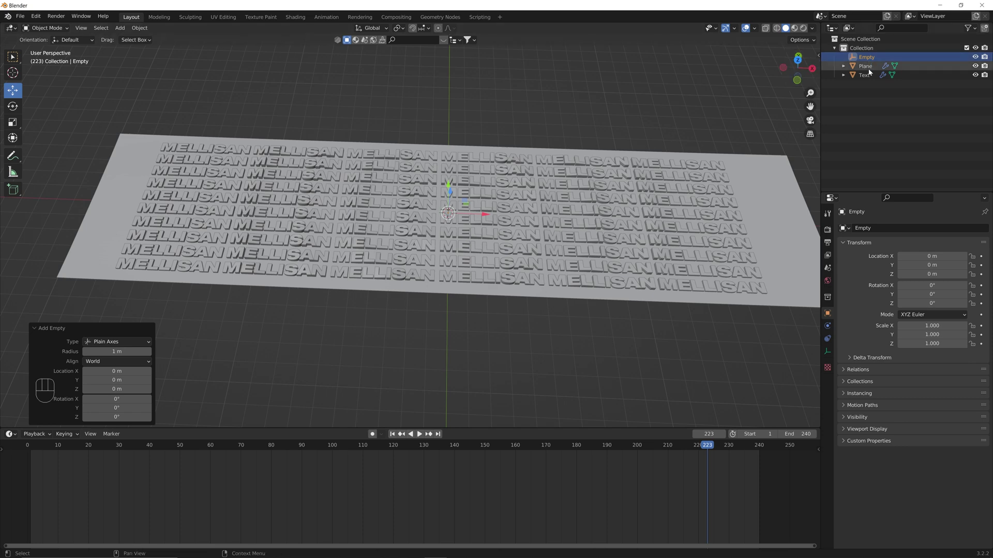
click(868, 77)
click(868, 72)
click(869, 60)
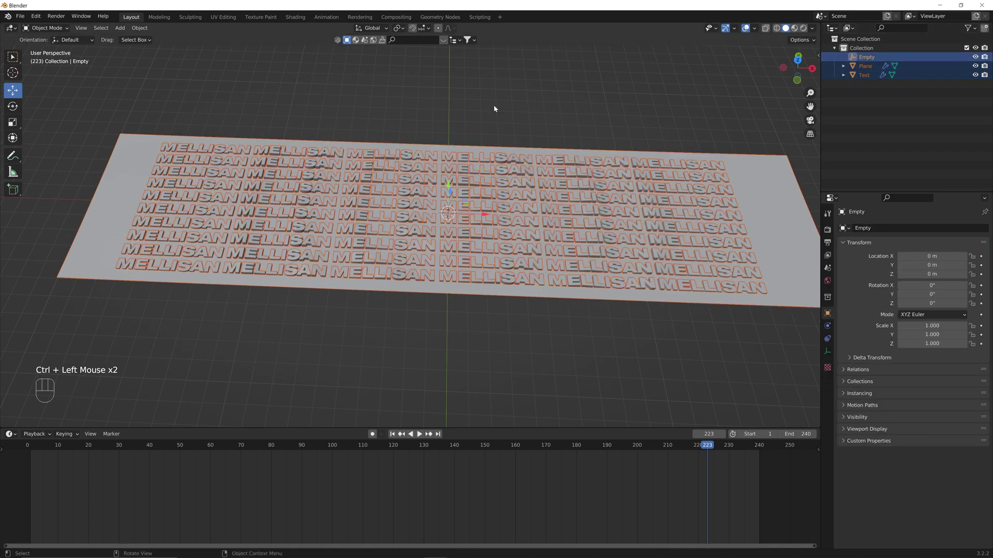
key(ctrl+p)
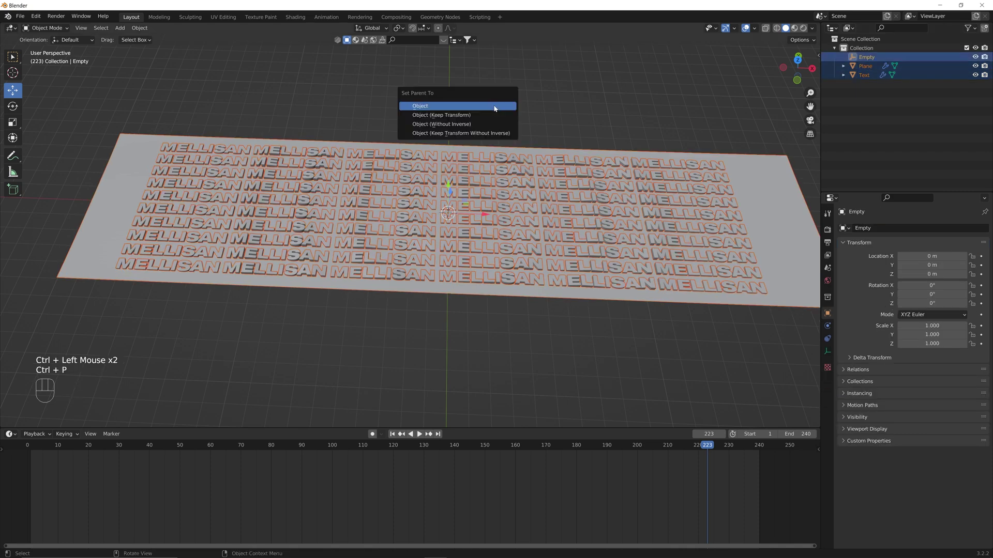
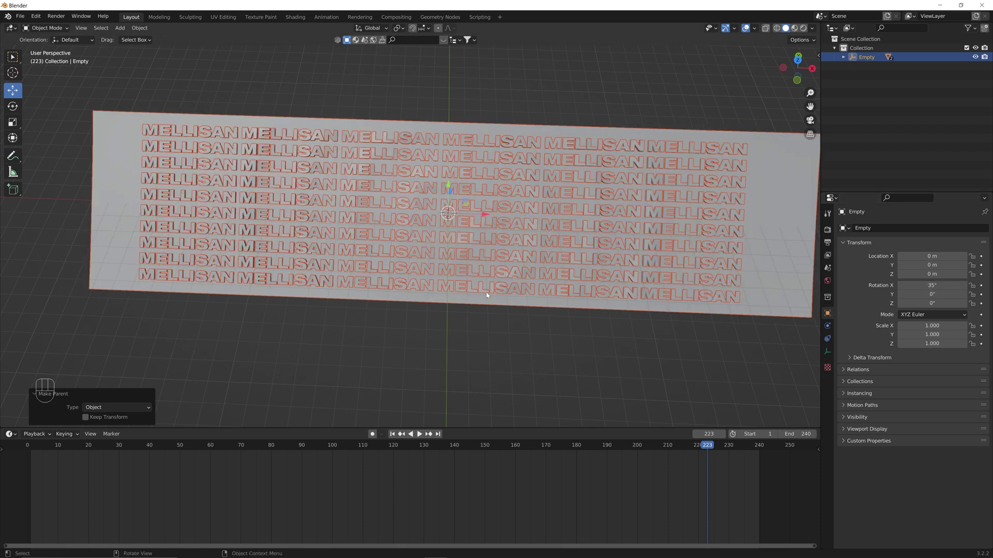
Step: Zoom and orbit to a lower view over the text grid
scroll(up, 3)
scroll(up, 3)
drag(580, 338, 581, 319)
drag(543, 292, 535, 286)
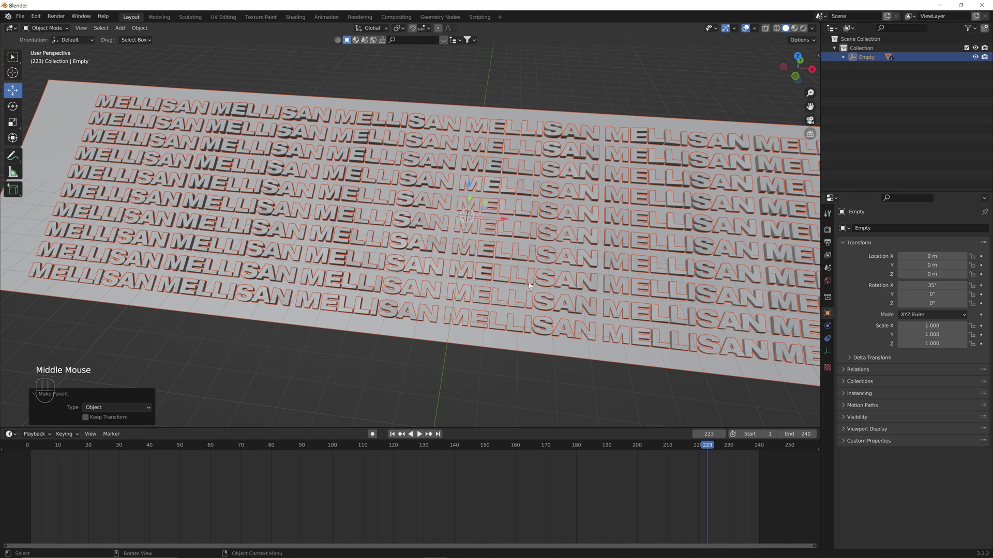
Step: Add a camera and align it to a low, angled view over the MELLISAN grid
key(shift+a)
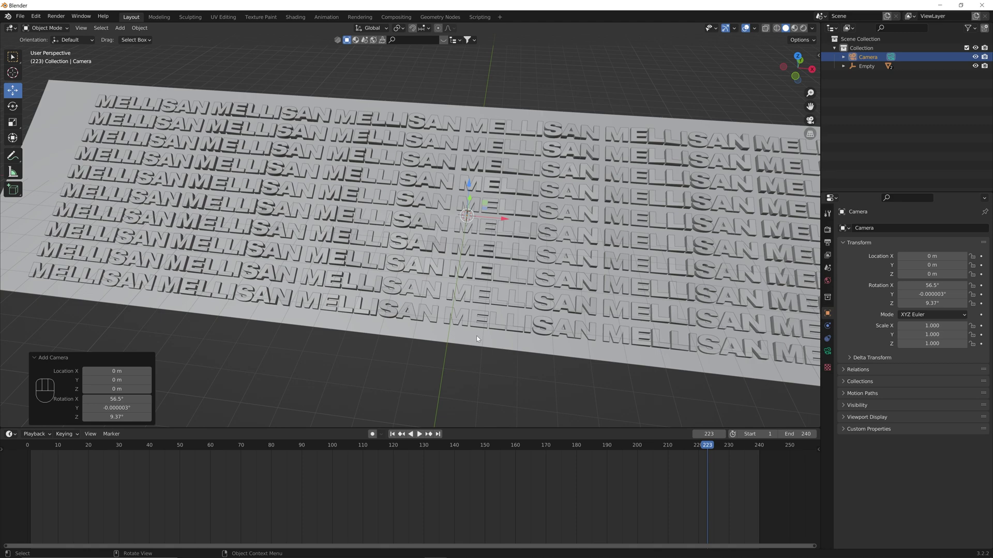
drag(479, 343, 457, 324)
middle_click(474, 303)
drag(483, 301, 472, 307)
scroll(up, 3)
middle_click(483, 305)
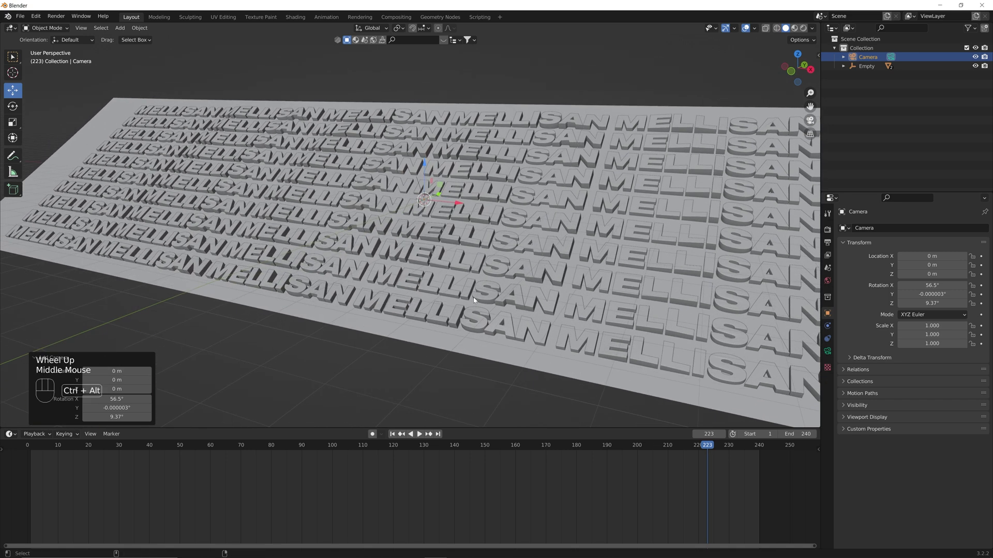
key(ctrl+alt+KP_0)
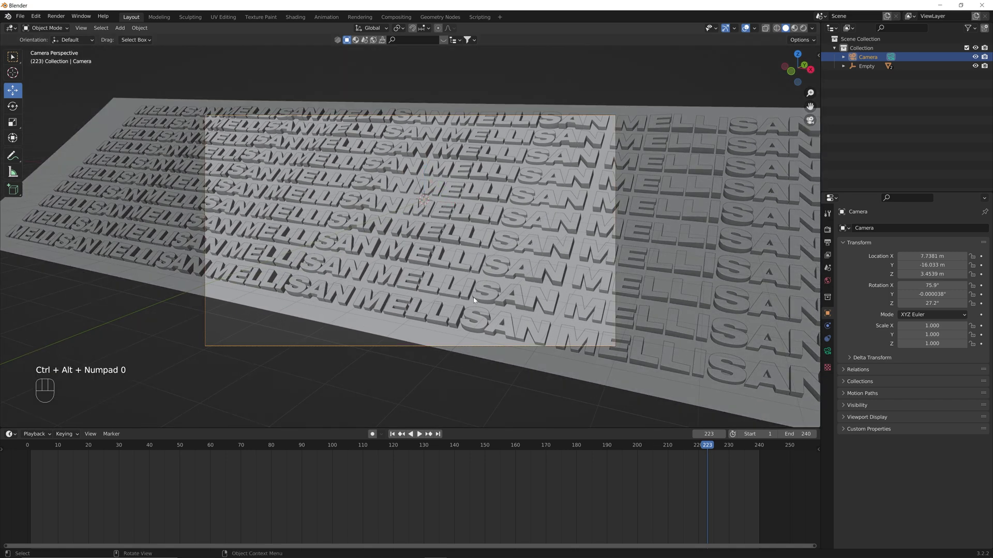
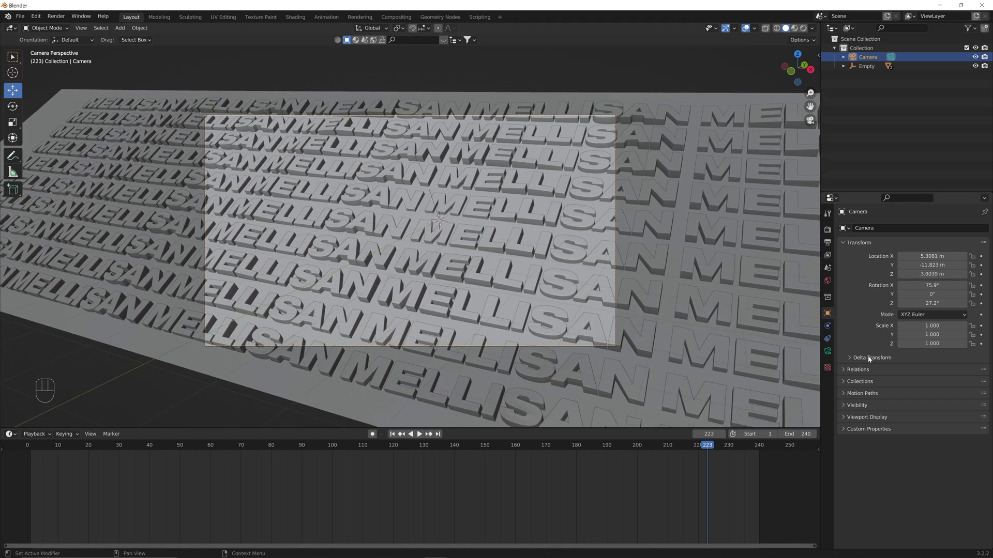
Step: Enable the Center composition guide in the camera's Viewport Display settings
click(829, 354)
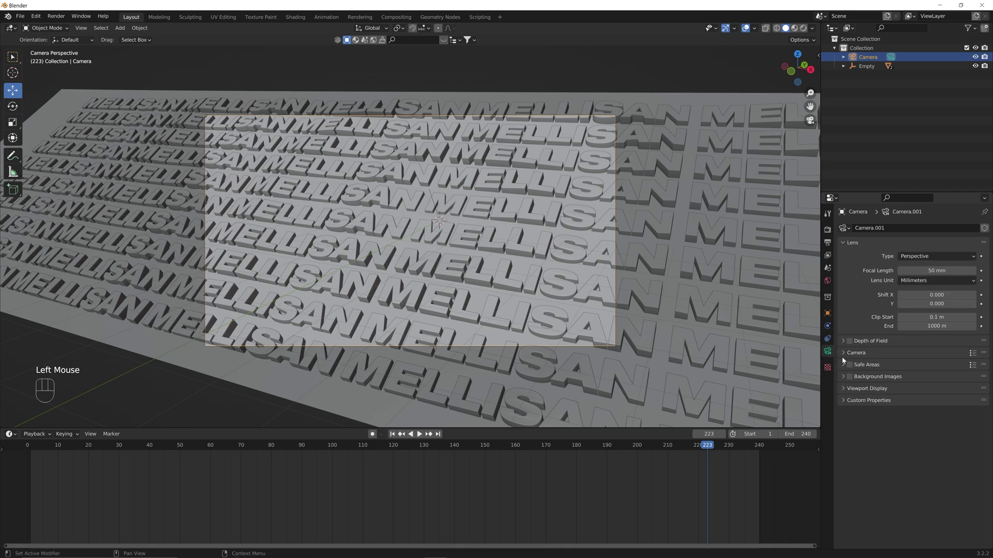
click(845, 393)
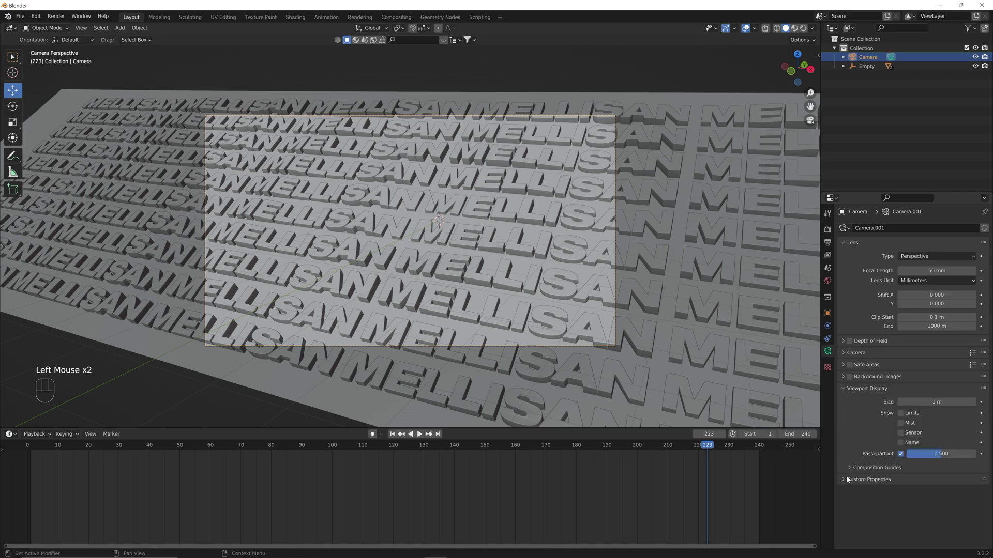
click(854, 467)
scroll(down, 3)
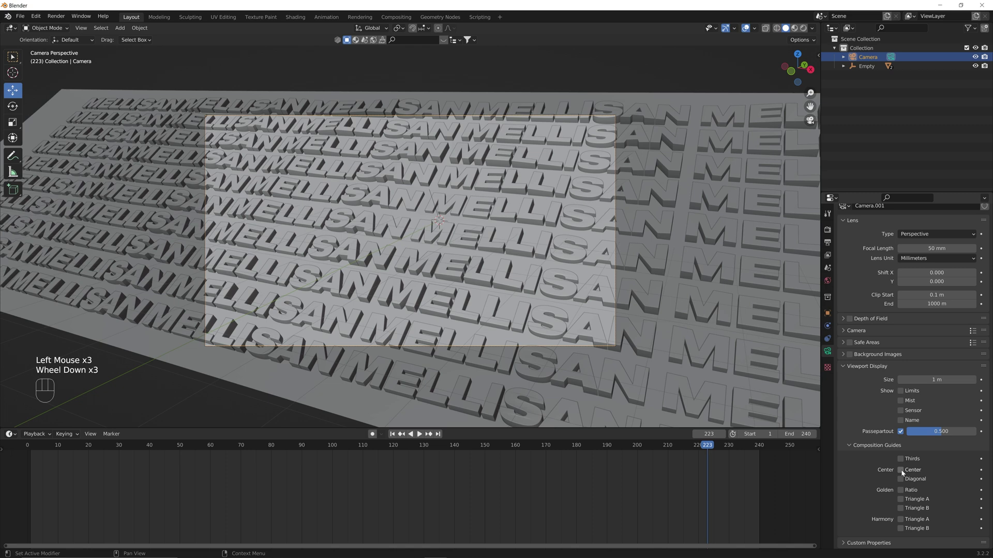
click(903, 472)
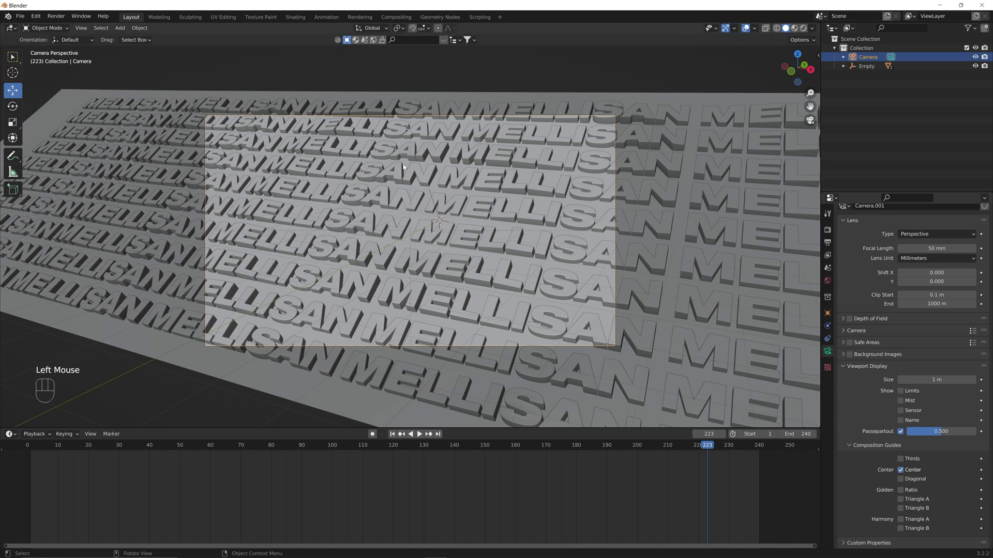
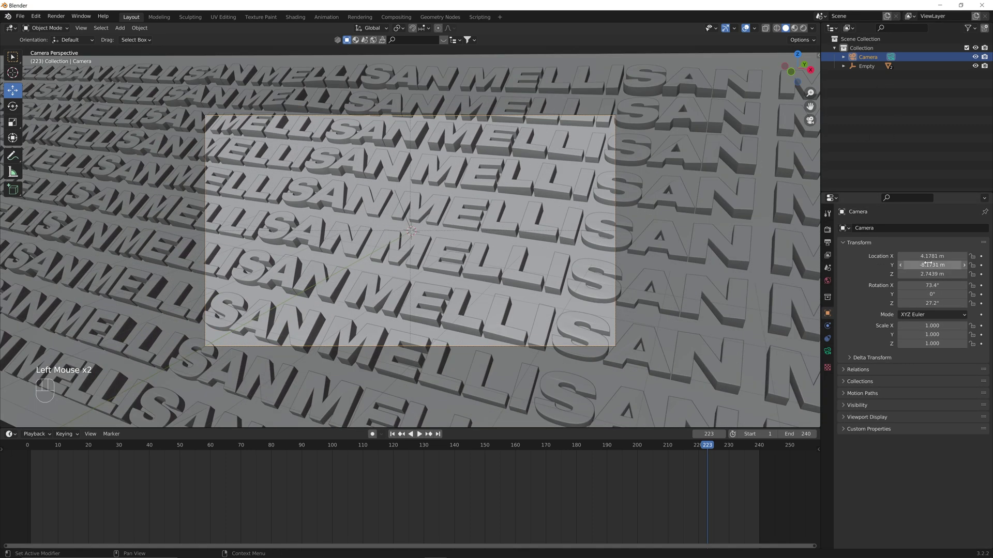
Step: Preview the shot in playback and switch to the World settings
key(space)
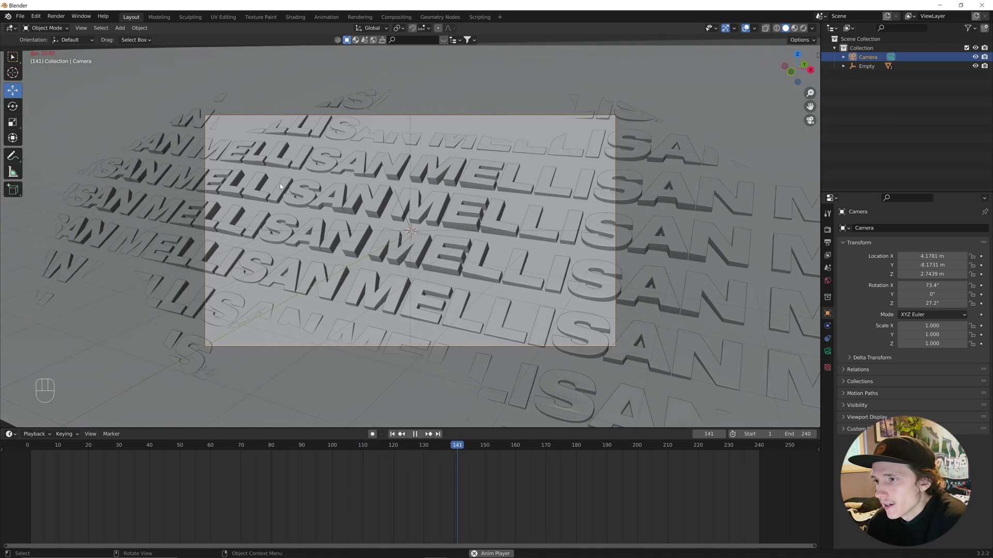
key(space)
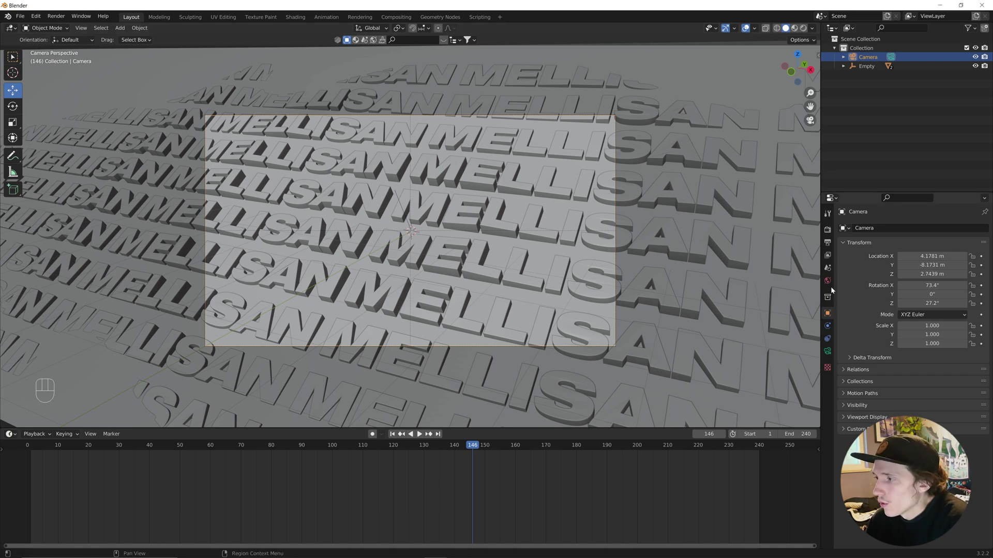
drag(831, 288, 895, 290)
Step: Feed the world colour from the shanghai_bund_4k.hdr environment, preview it rendered, and add an Area light
drag(905, 291, 740, 331)
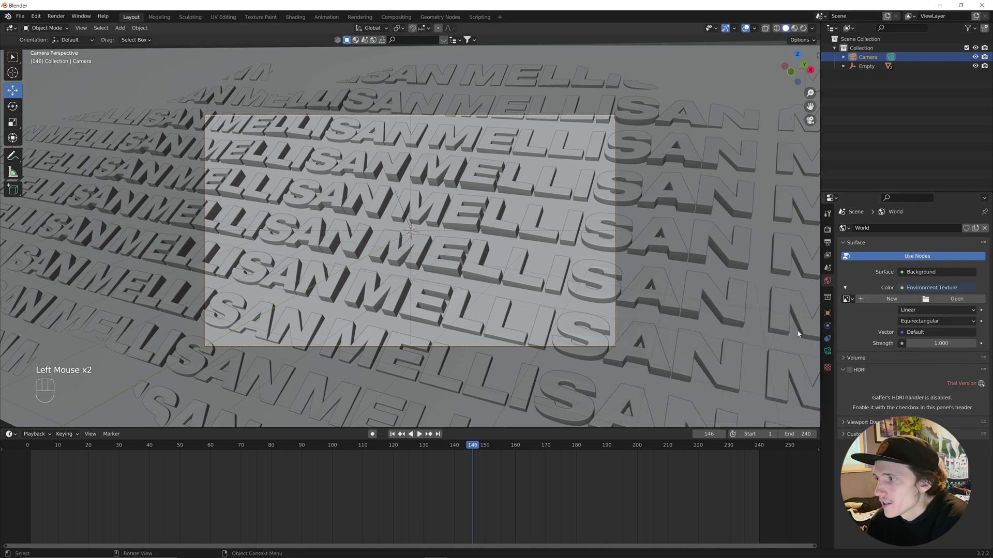
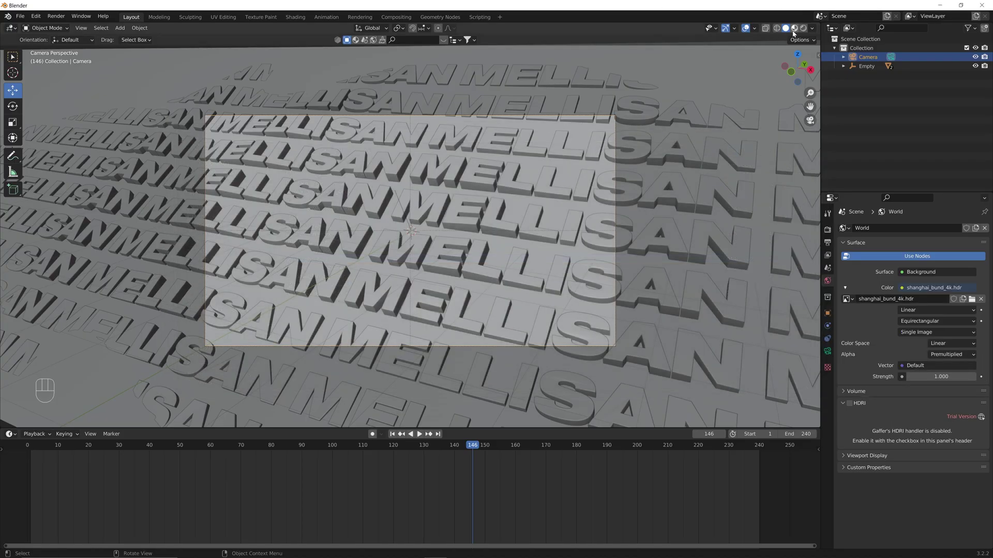
click(448, 194)
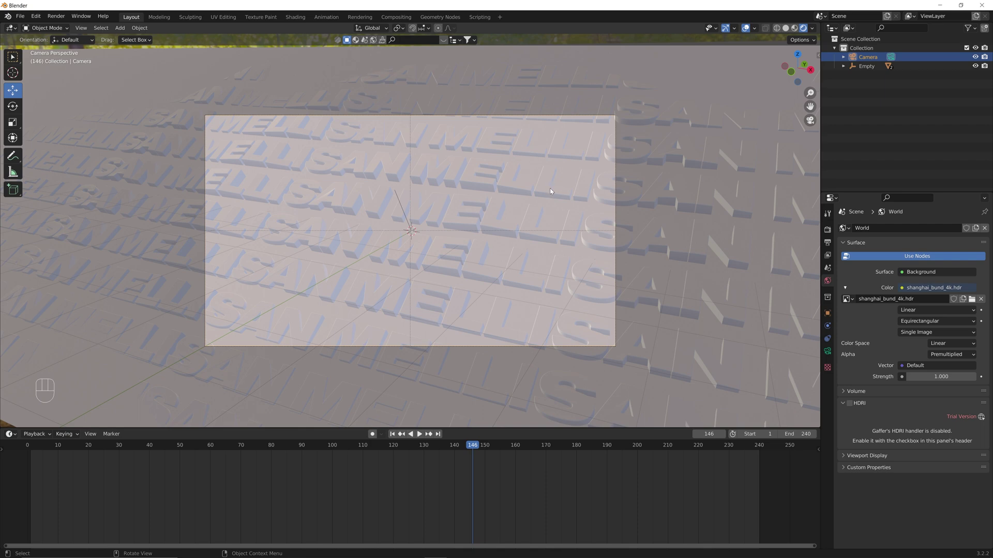
scroll(down, 3)
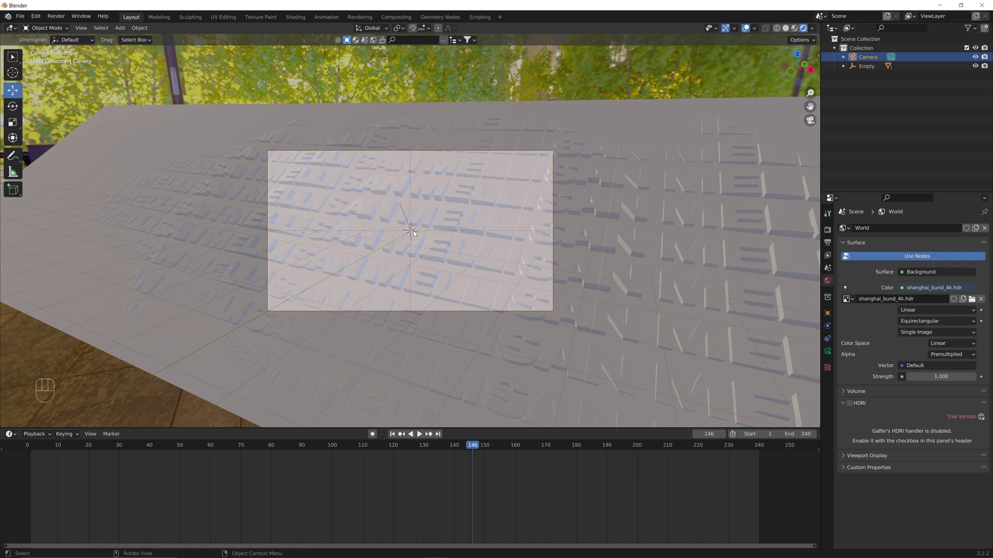
key(shift+a)
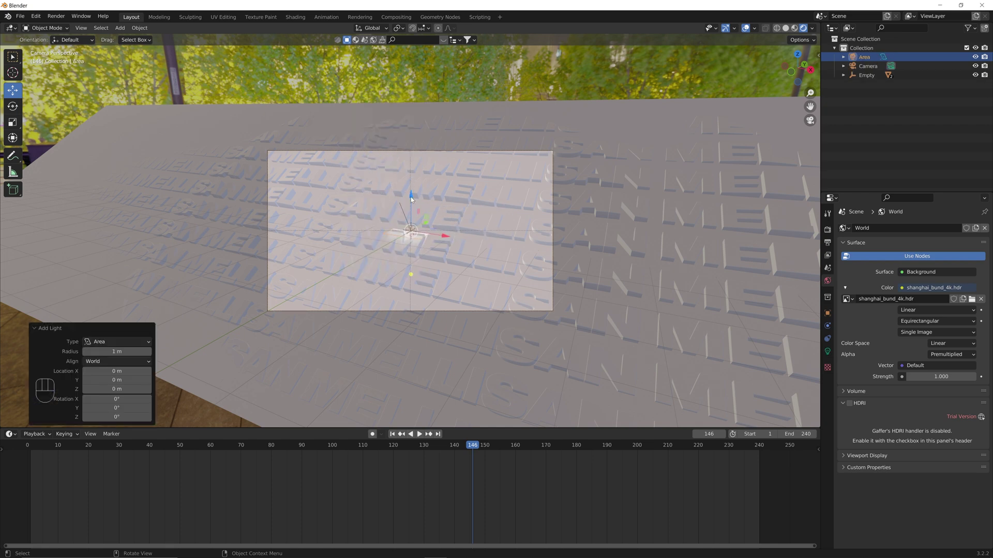
Step: Raise the Area light above the text and set its power to 100 W
click(415, 199)
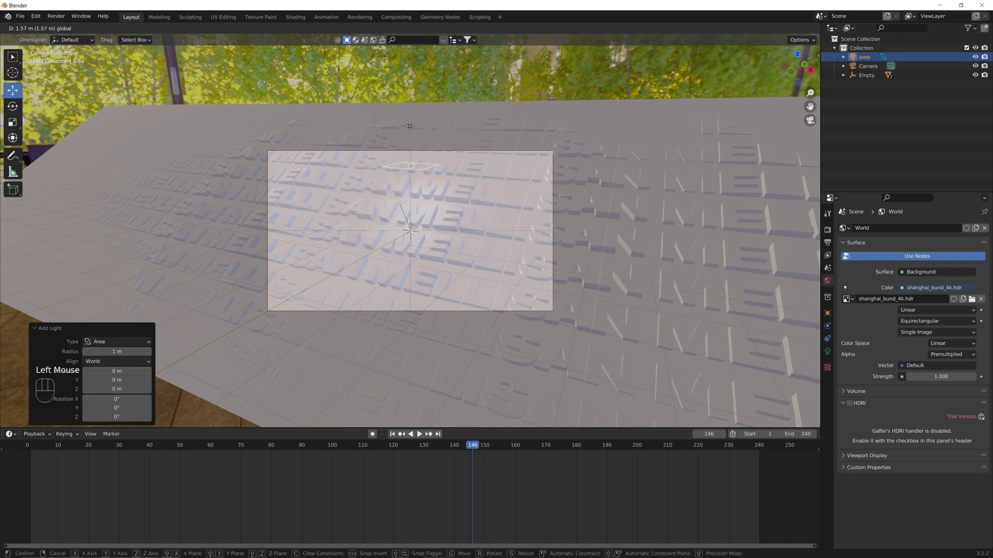
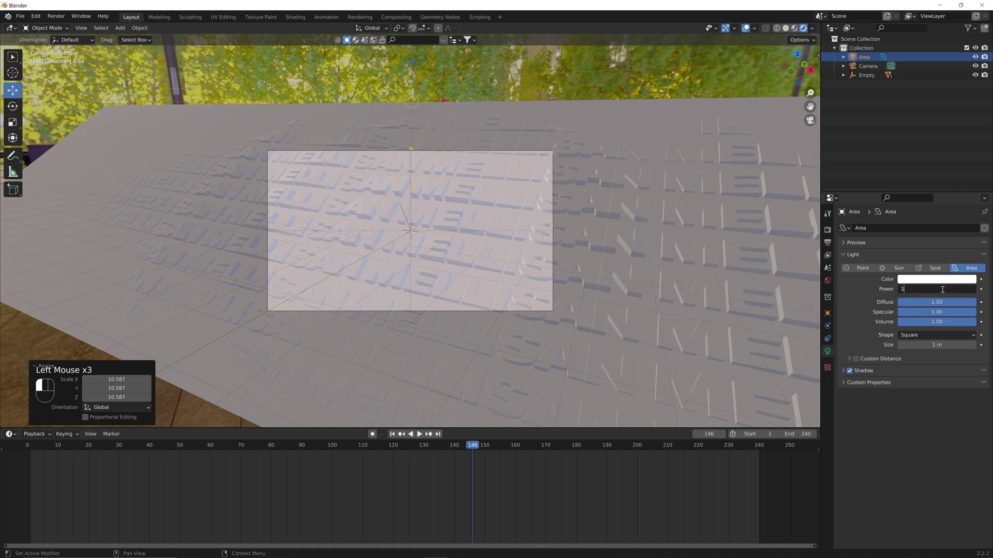
key(KP_0)
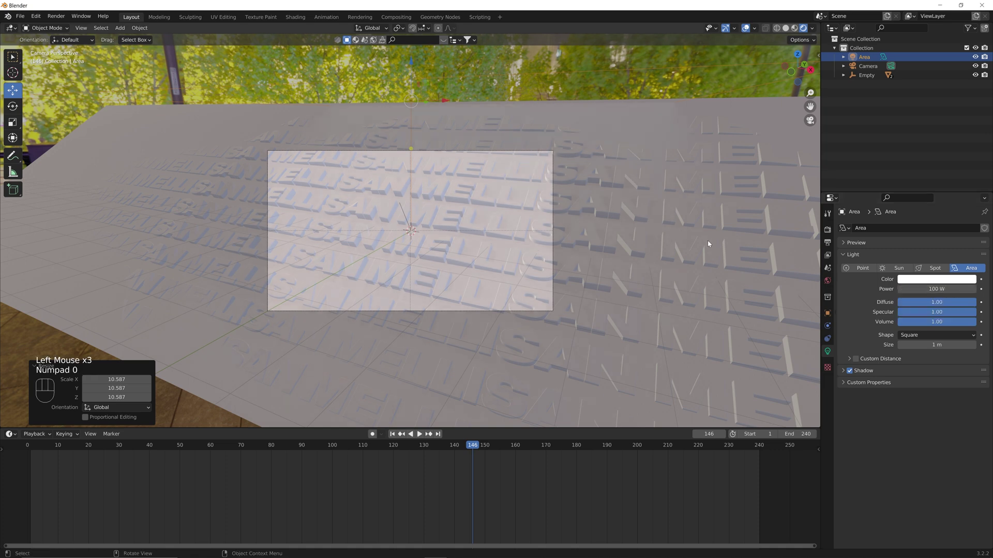
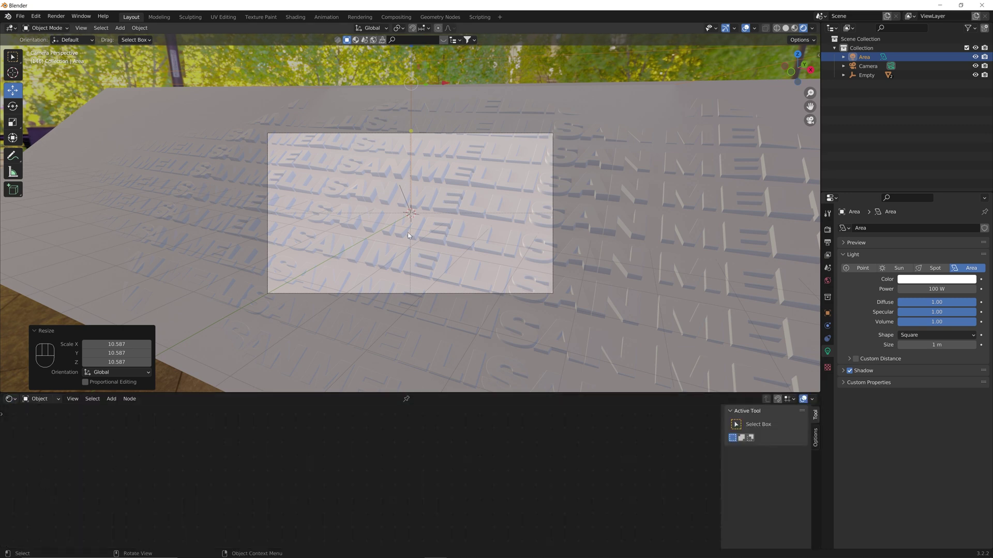
Step: Give the text a new Material.001 with a gold base colour and metallic finish
click(404, 231)
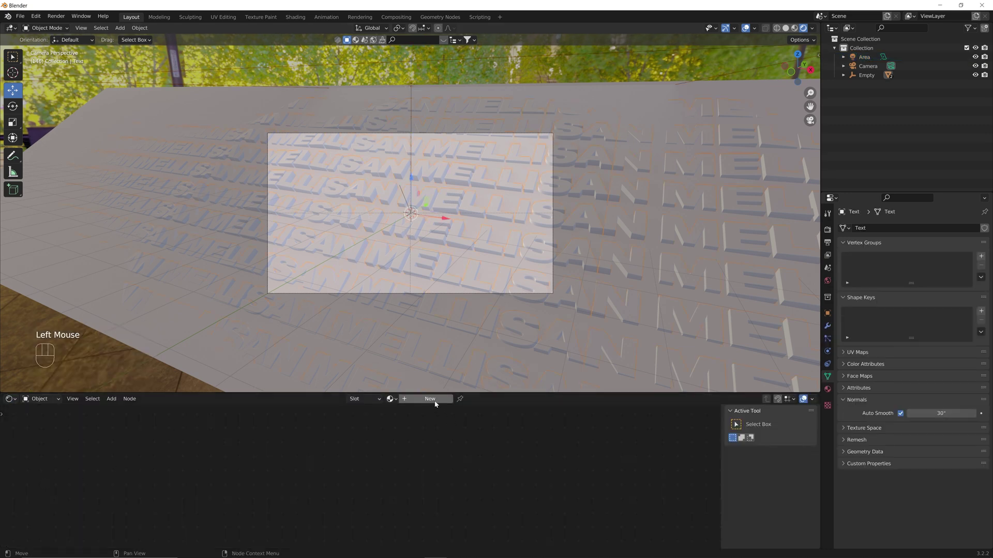
click(436, 403)
scroll(up, 3)
middle_click(404, 505)
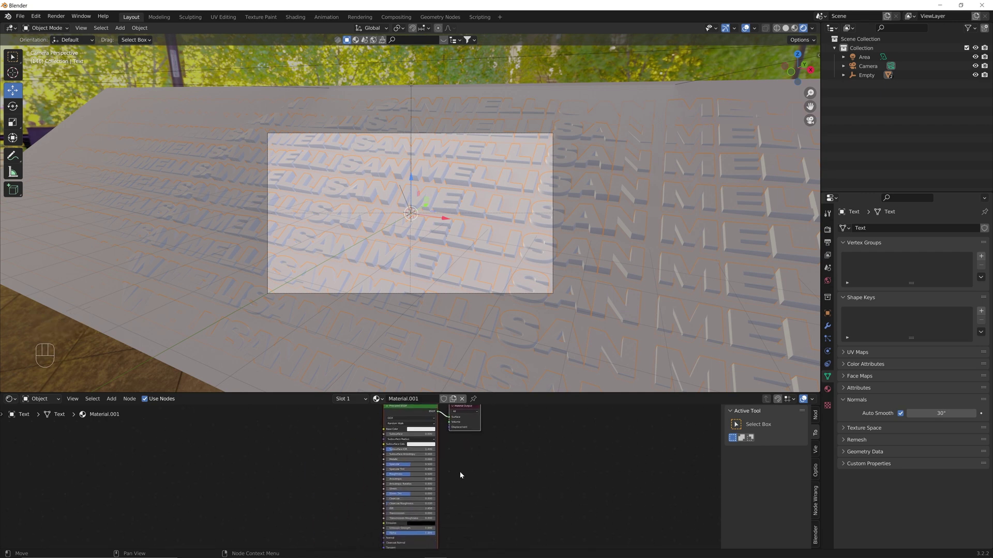
click(427, 432)
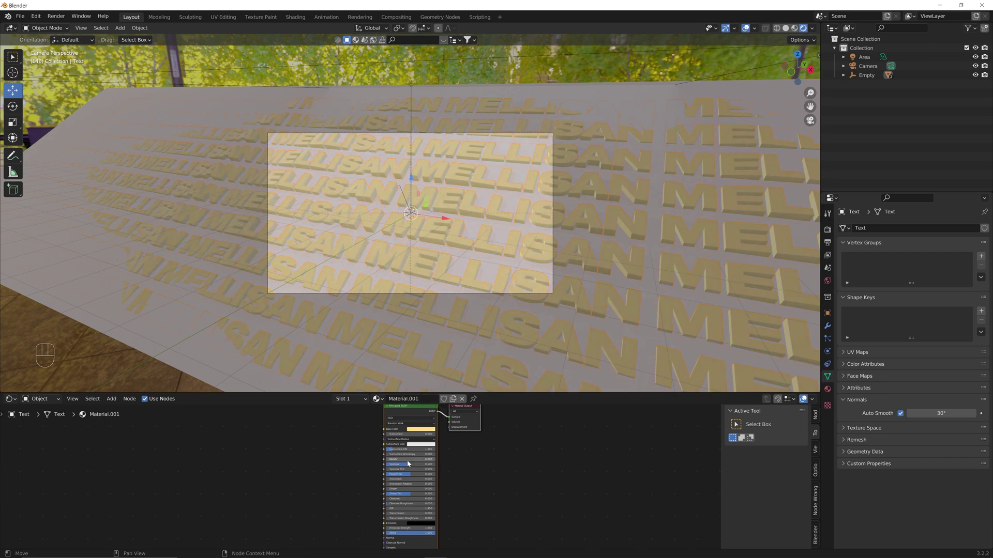
click(407, 461)
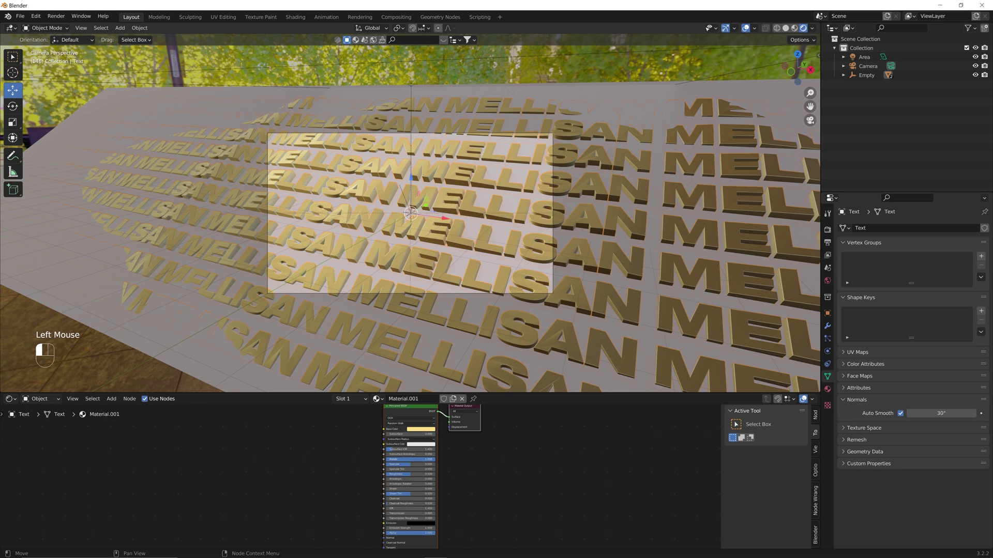
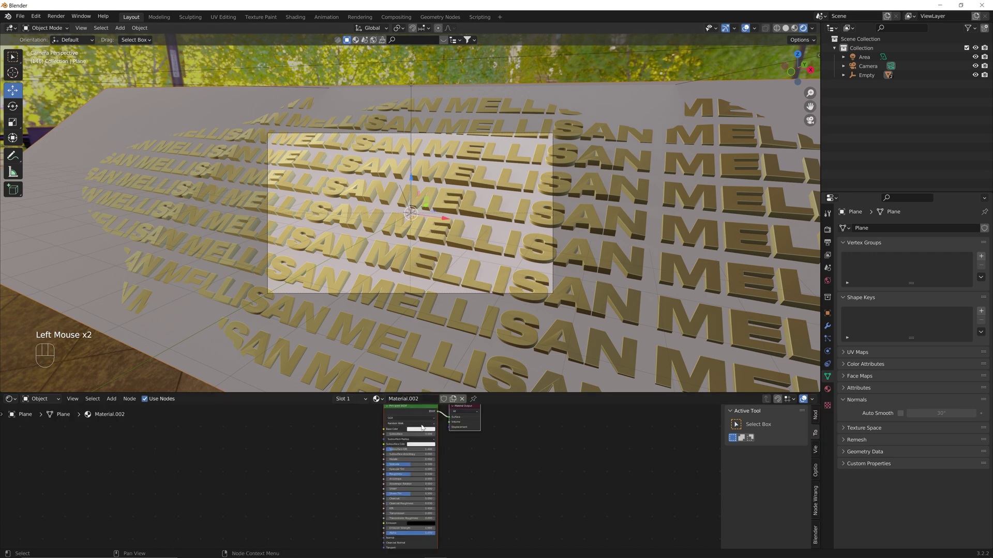
Step: Make the plane's material glossy black with low roughness and show the Timeline editor
click(423, 433)
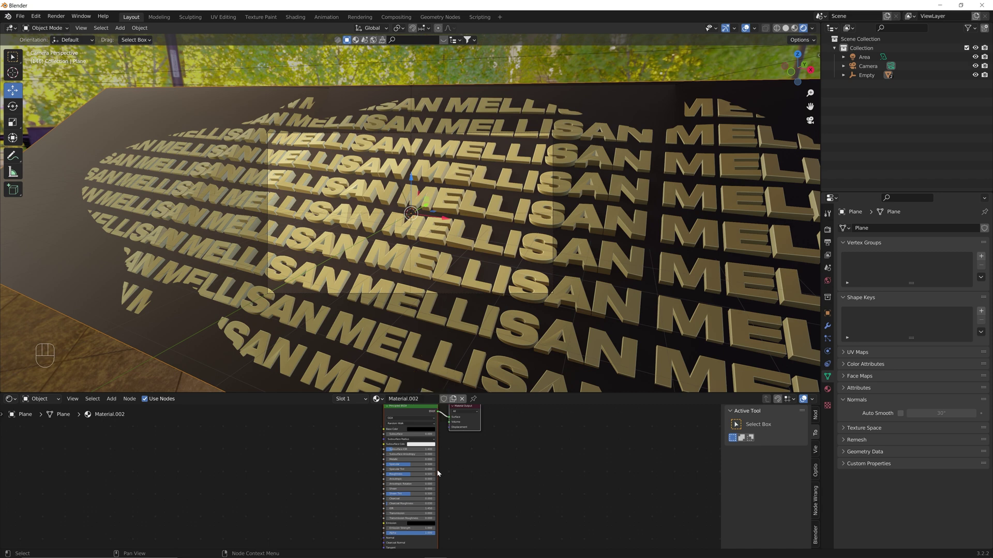
drag(400, 462, 438, 463)
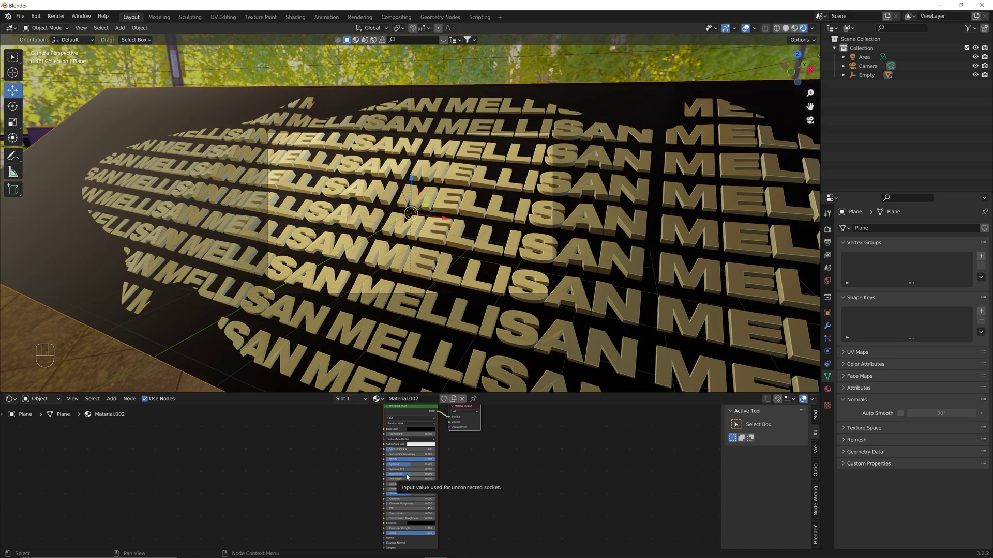
click(407, 476)
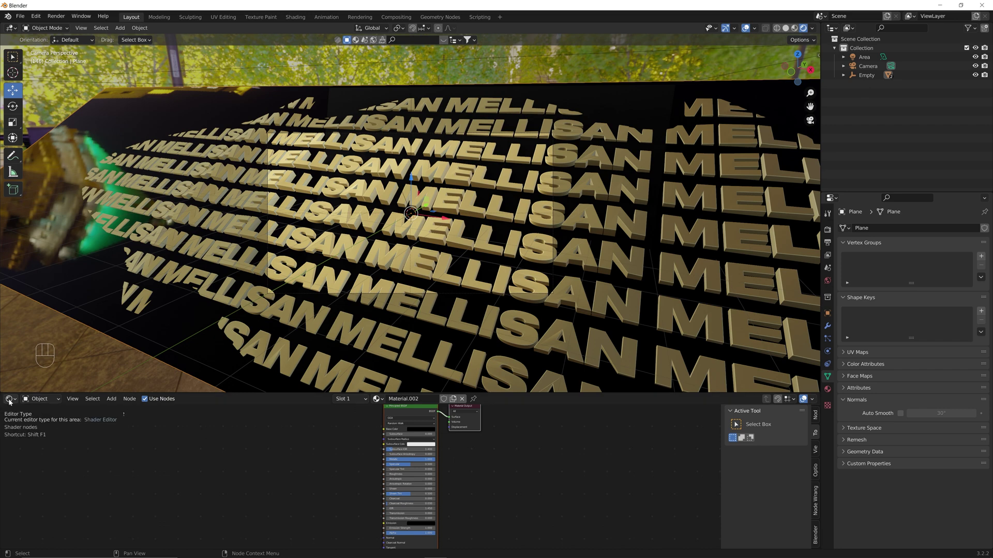
drag(10, 401, 124, 438)
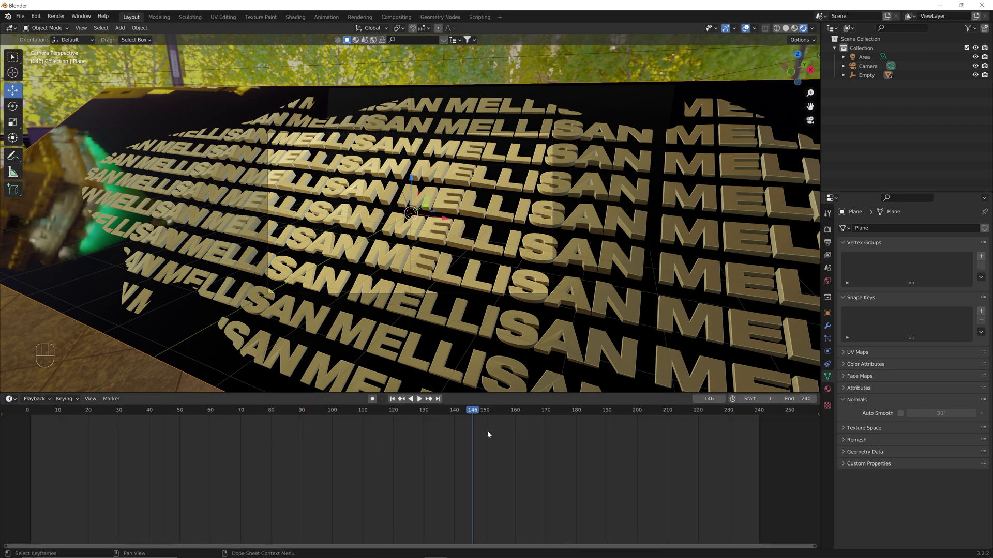
Step: Play the wave animation across the plane and scrub the timeline to the end
drag(470, 412, 747, 415)
key(space)
click(746, 415)
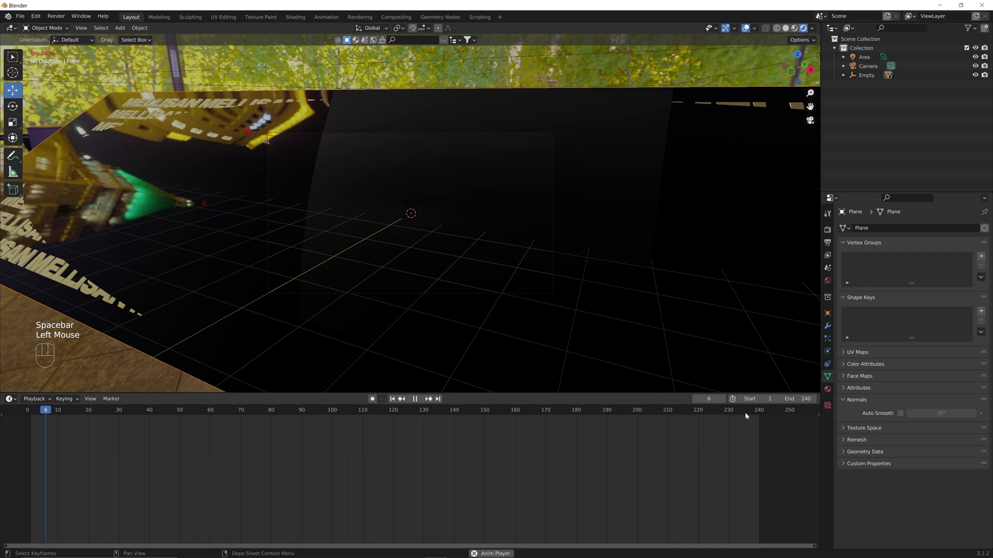
key(space)
drag(745, 415, 765, 417)
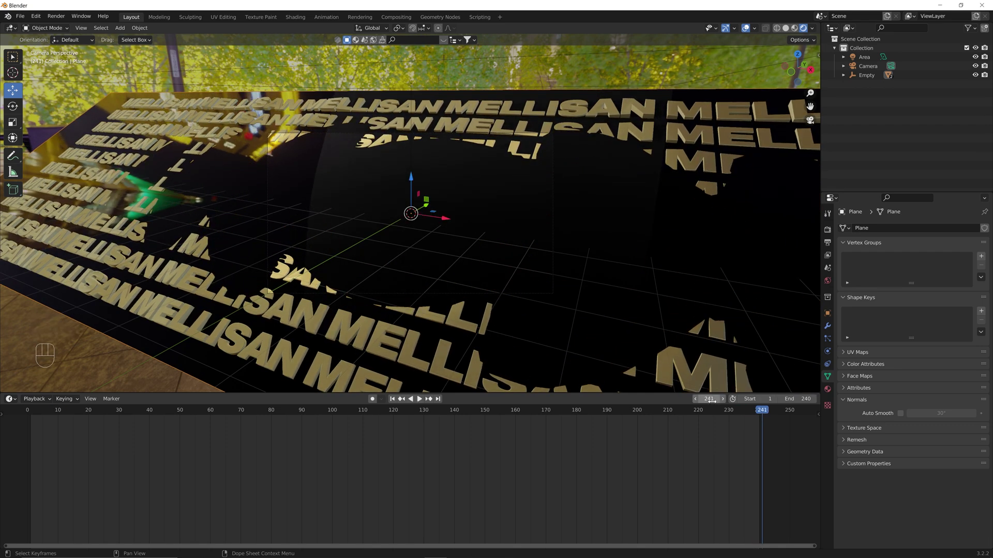
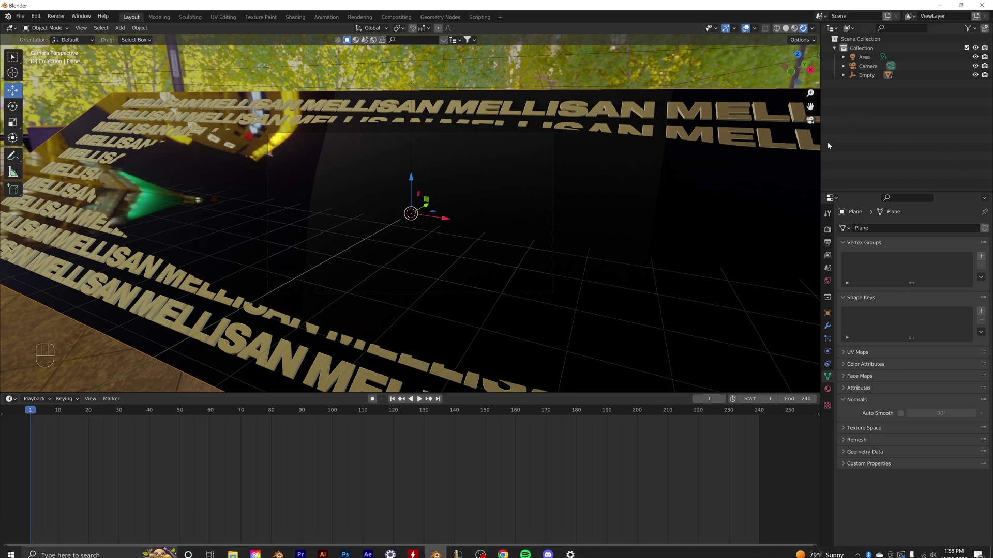
Step: Select the Plane inside Empty and show its Wave modifier settings
click(596, 179)
click(840, 77)
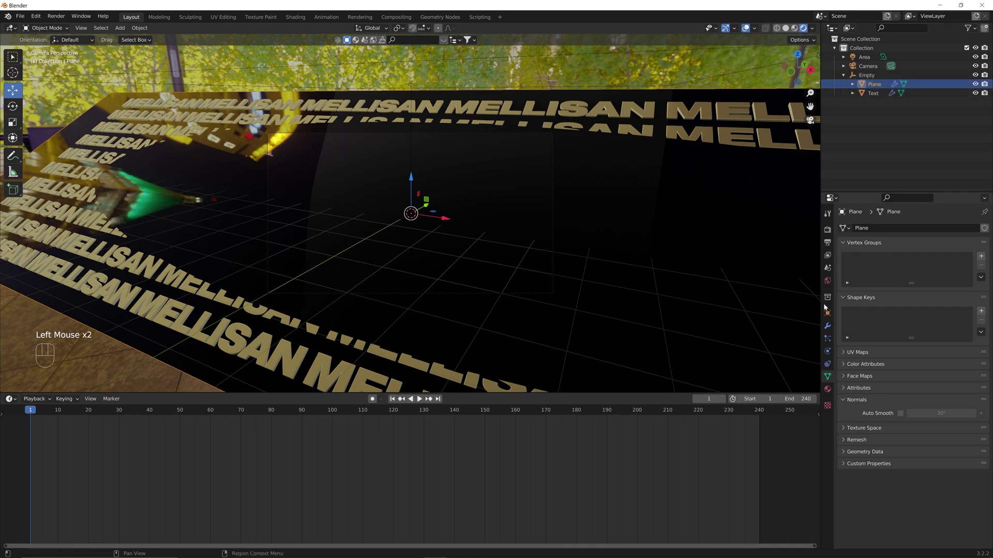
click(827, 329)
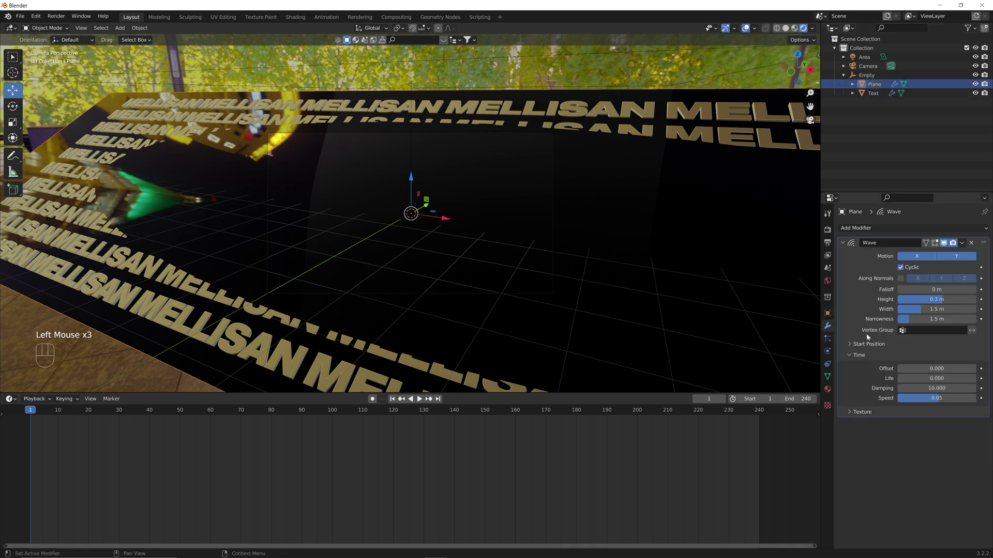
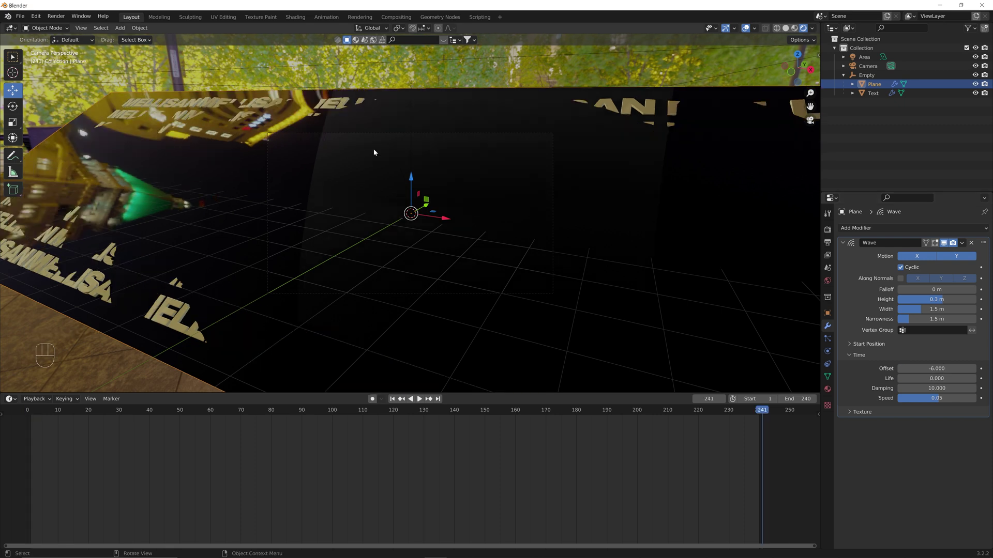
Step: Scrub and stop the playback, then bring up the Render Properties
drag(30, 416, 668, 439)
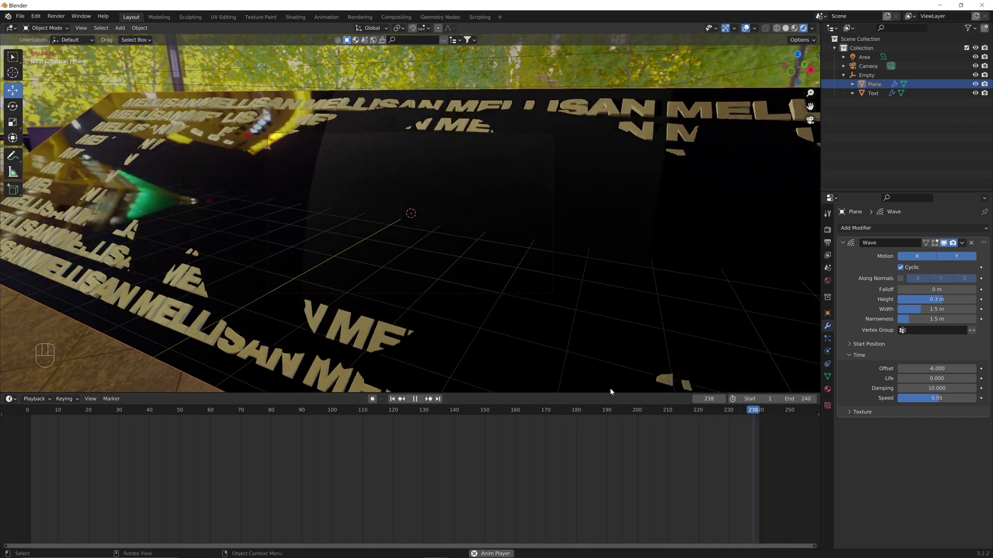
key(space)
click(828, 229)
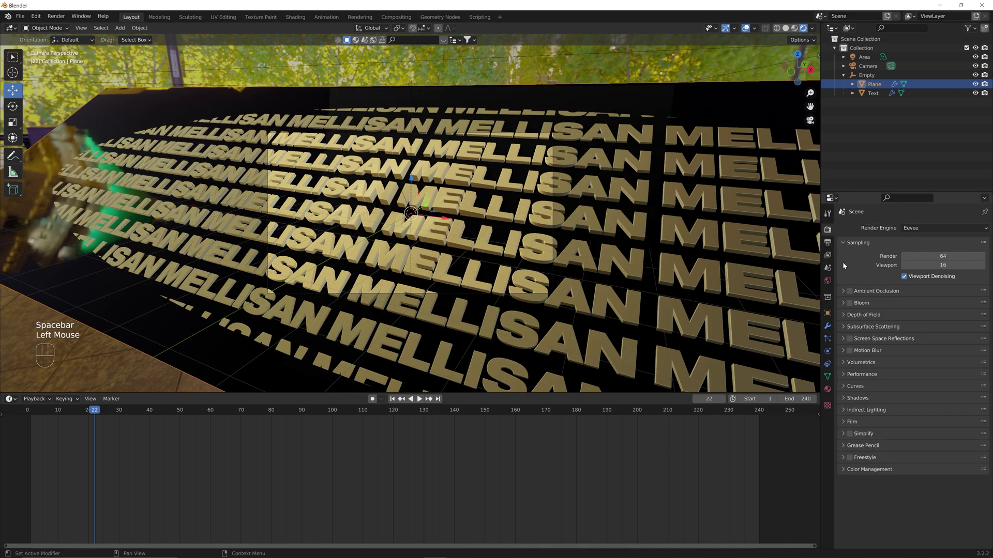
Step: Enable ambient occlusion and screen space reflections, and give Bloom a warm colour at intensity 0.033
click(852, 291)
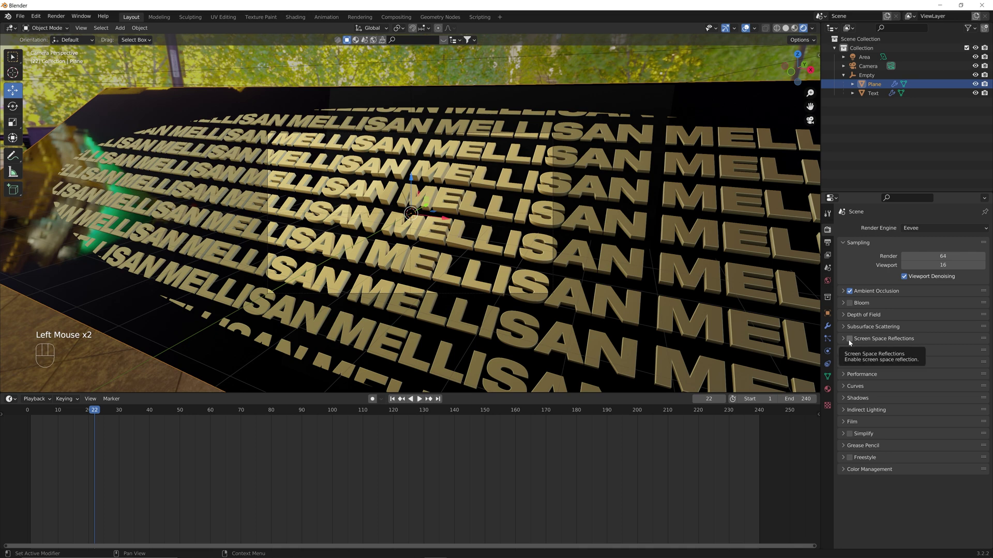
click(851, 343)
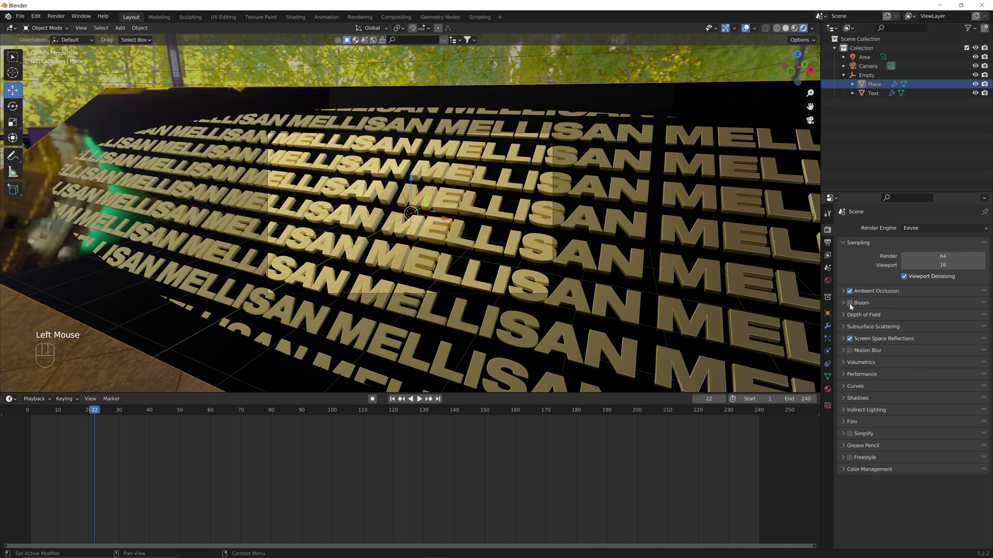
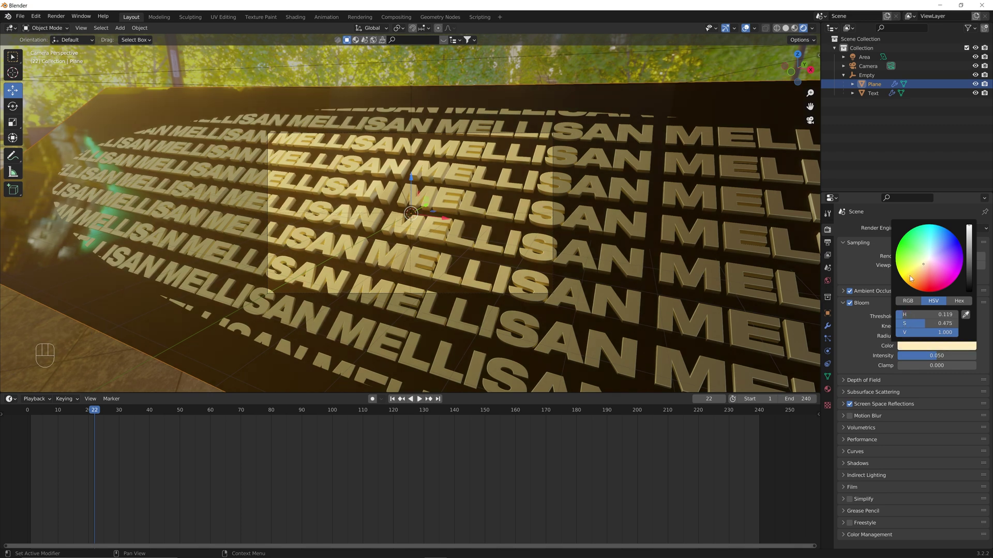
click(870, 342)
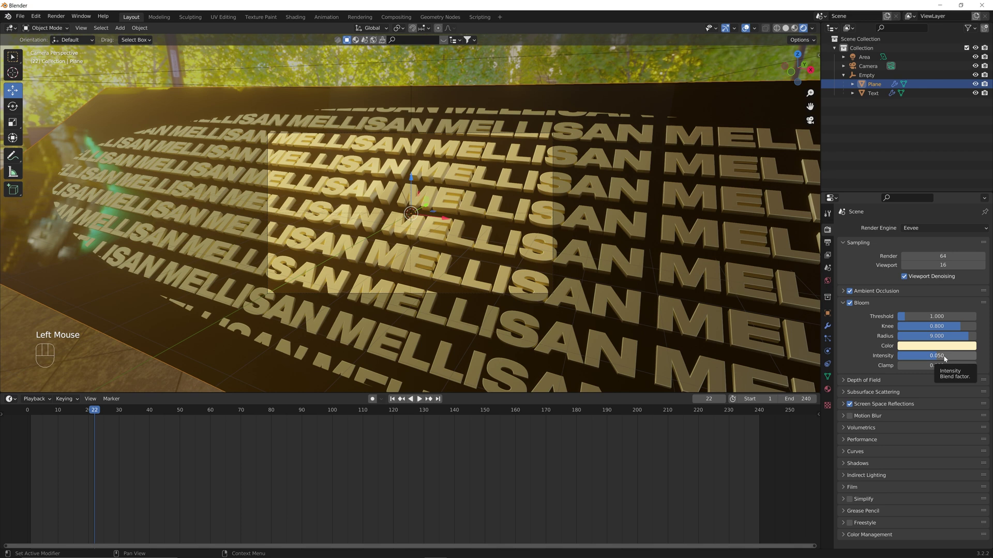
drag(945, 358, 926, 360)
Step: Set colour management to Filmic with a Very High Contrast look
click(847, 537)
scroll(down, 3)
scroll(down, 3)
drag(918, 496, 924, 480)
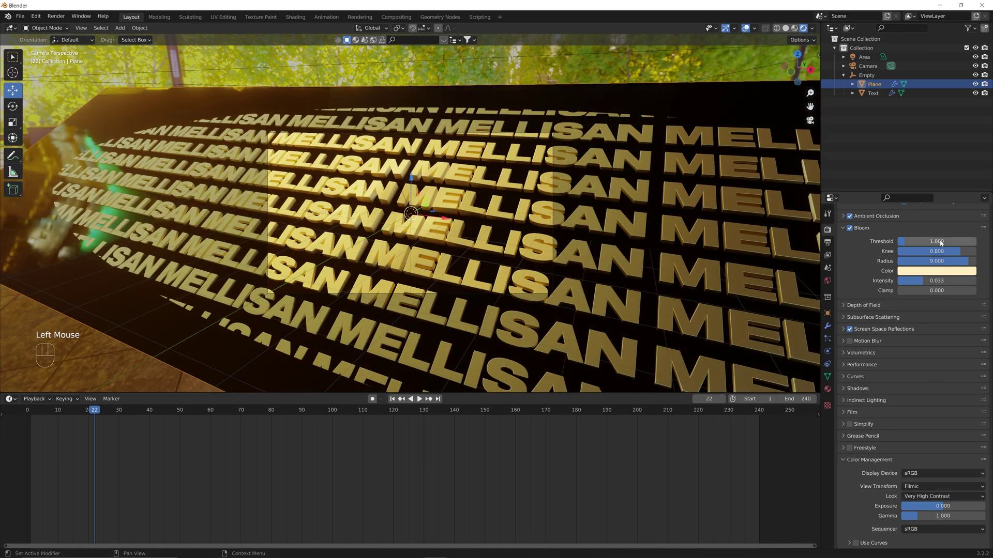
scroll(up, 3)
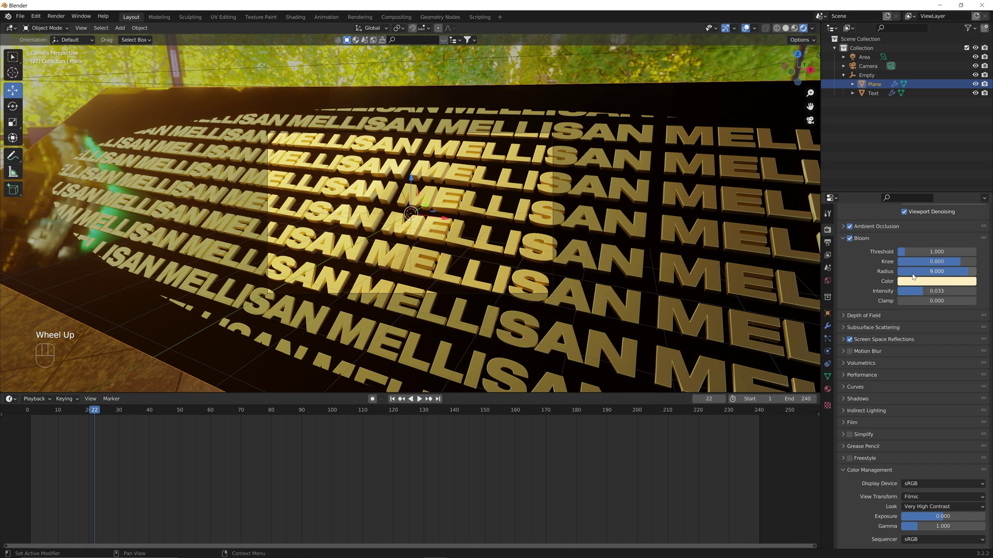
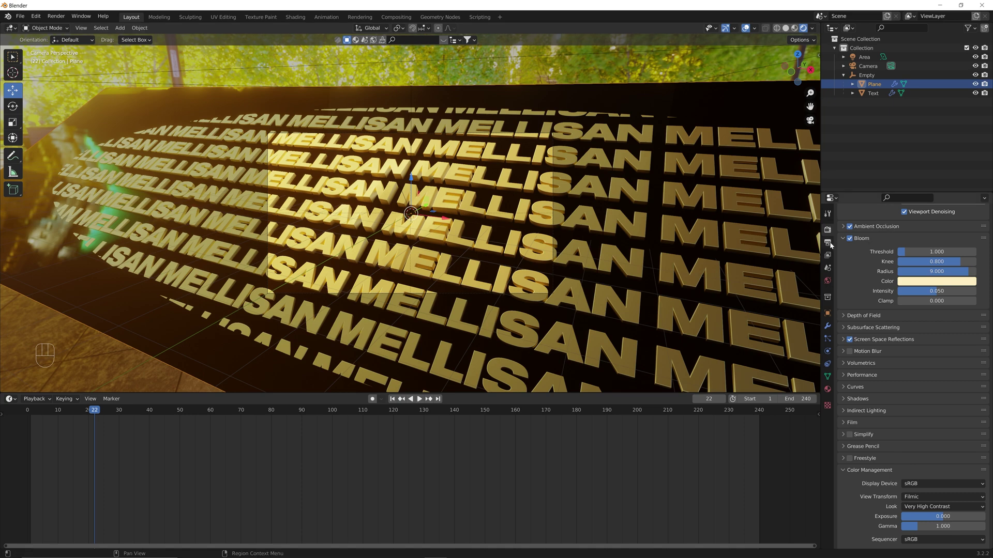
Step: Set the output file format to FFmpeg Video and reveal its encoding settings
drag(831, 244, 926, 442)
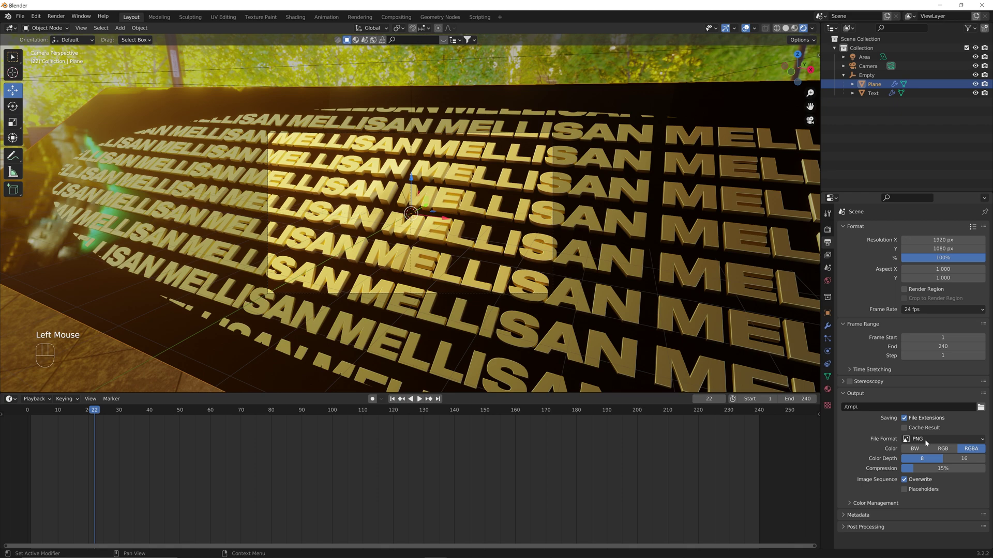
scroll(down, 3)
drag(927, 441, 930, 479)
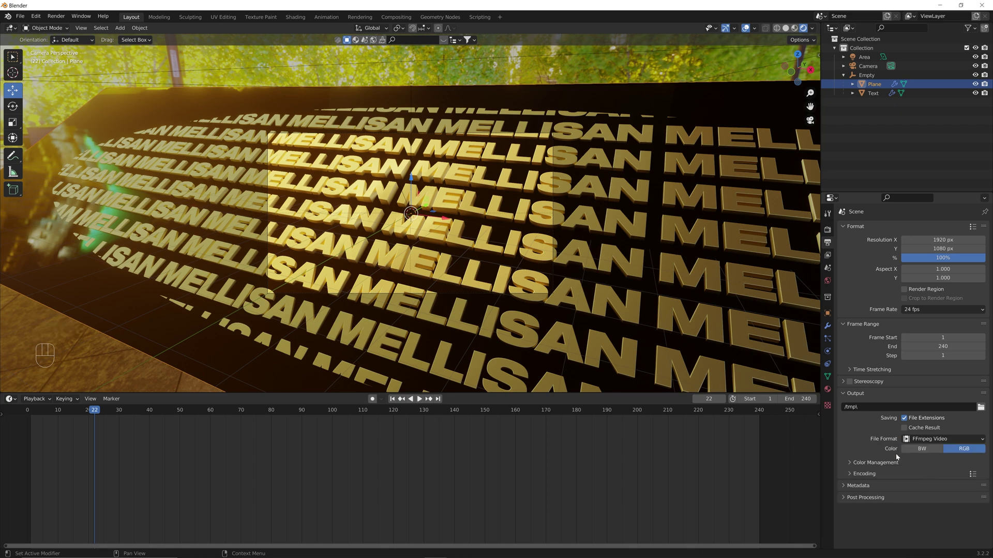
click(852, 476)
Step: Choose the MPEG-4 container with perceptually lossless output quality
scroll(down, 3)
scroll(down, 3)
drag(929, 414, 921, 445)
scroll(down, 3)
scroll(down, 3)
drag(924, 458, 929, 485)
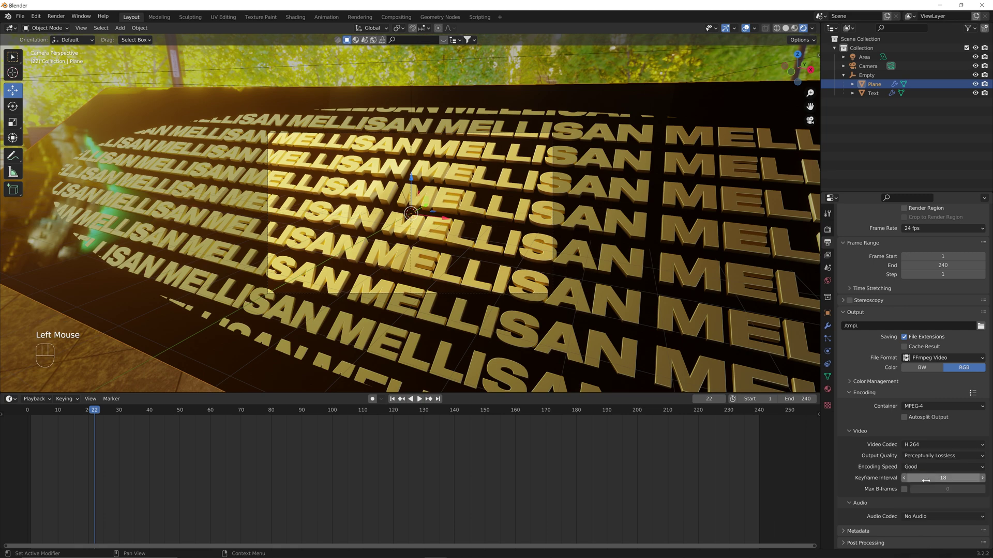
scroll(up, 3)
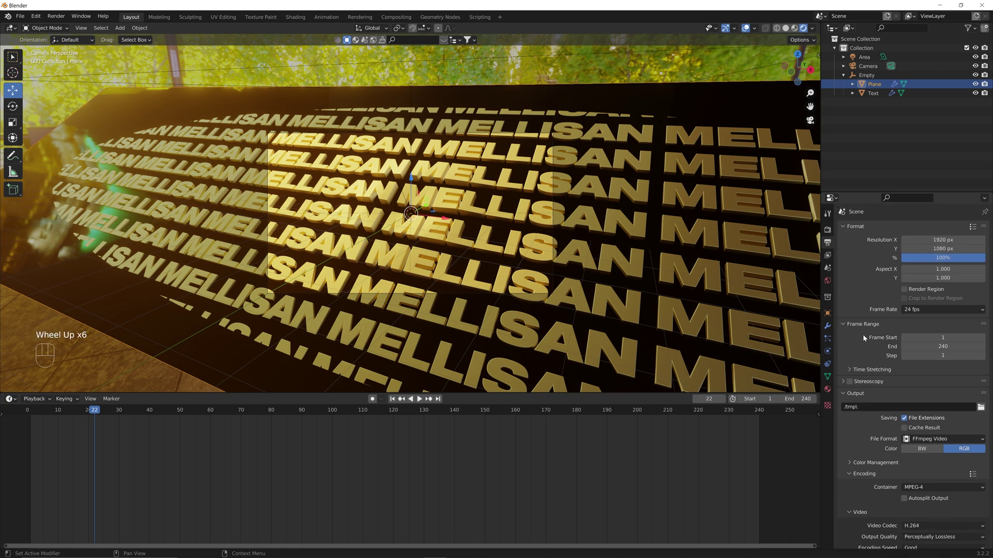
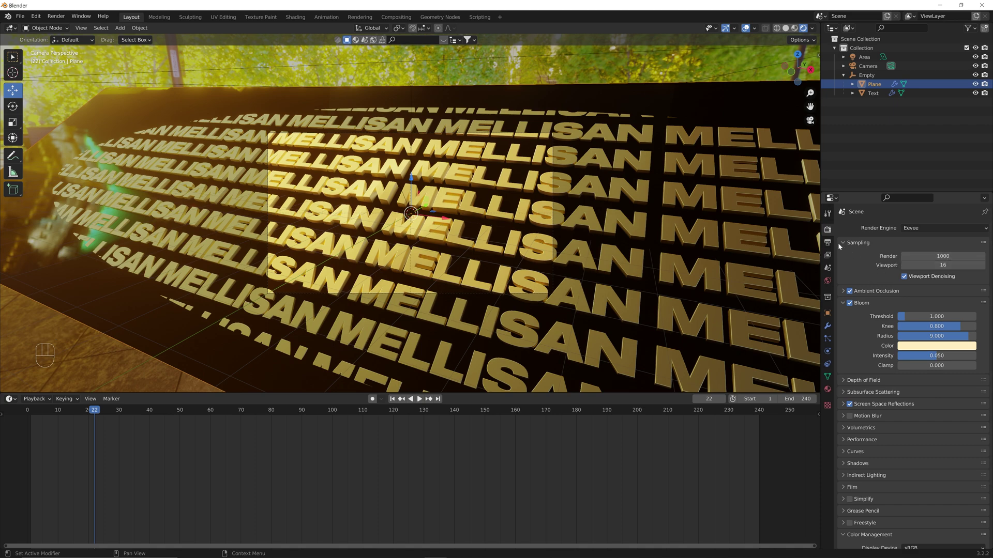
click(832, 244)
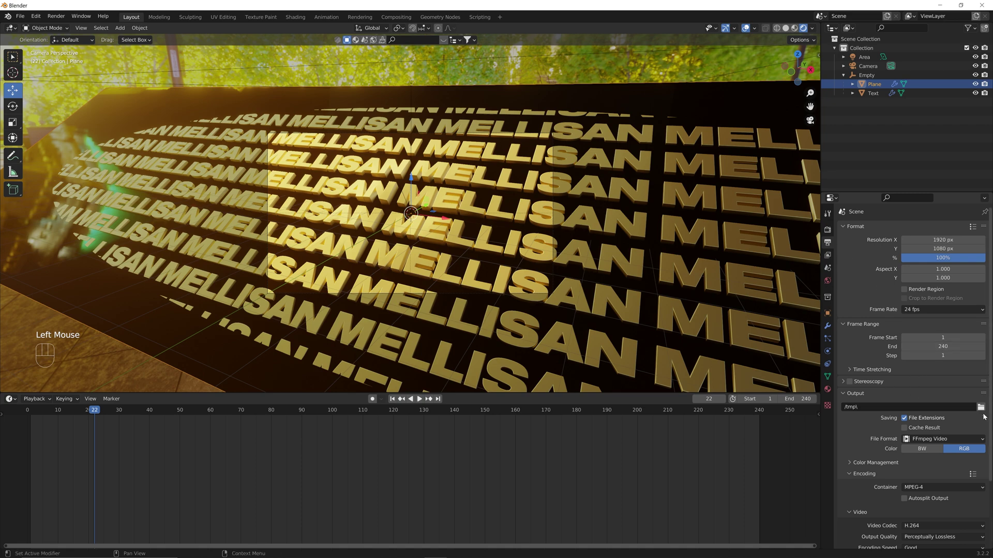